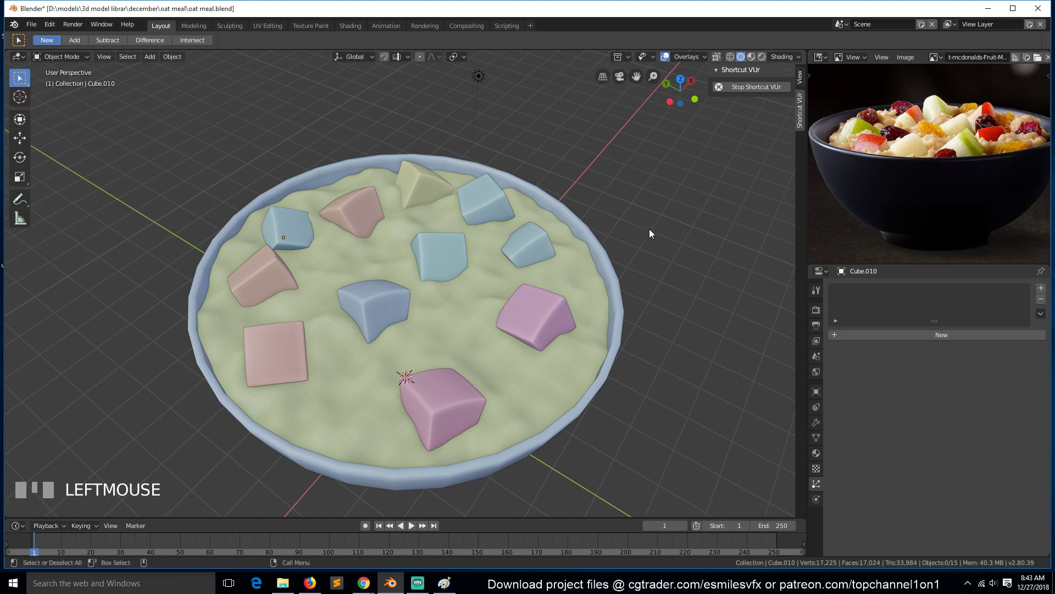
- Add a new cube from top view, move it away from the bowl and scale it to 0.32 into a long block
key(KP_7)
scroll(down, 3)
scroll(up, 3)
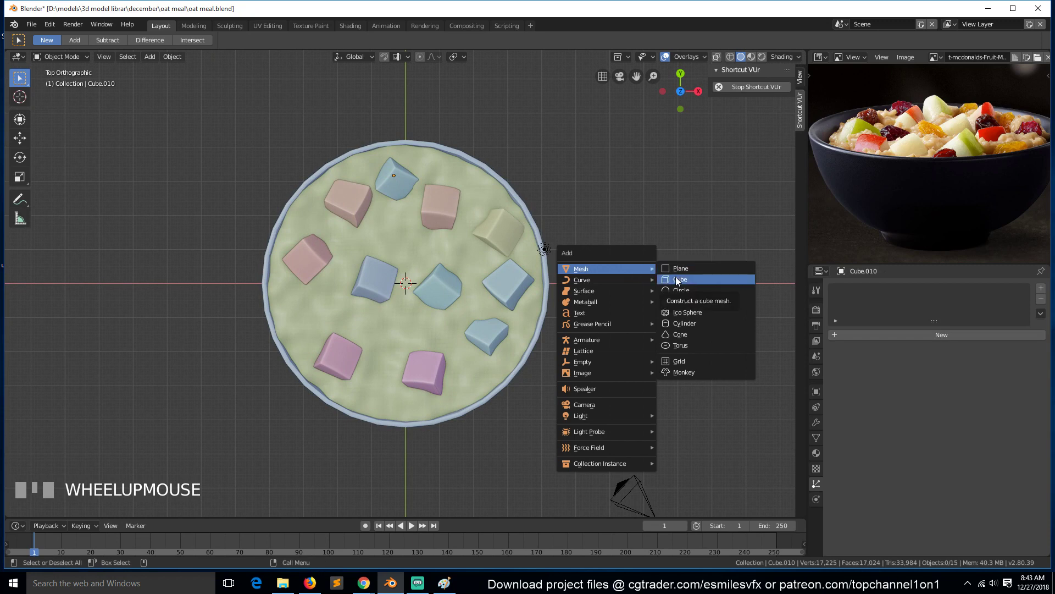
key(g)
click(685, 245)
drag(689, 246, 623, 235)
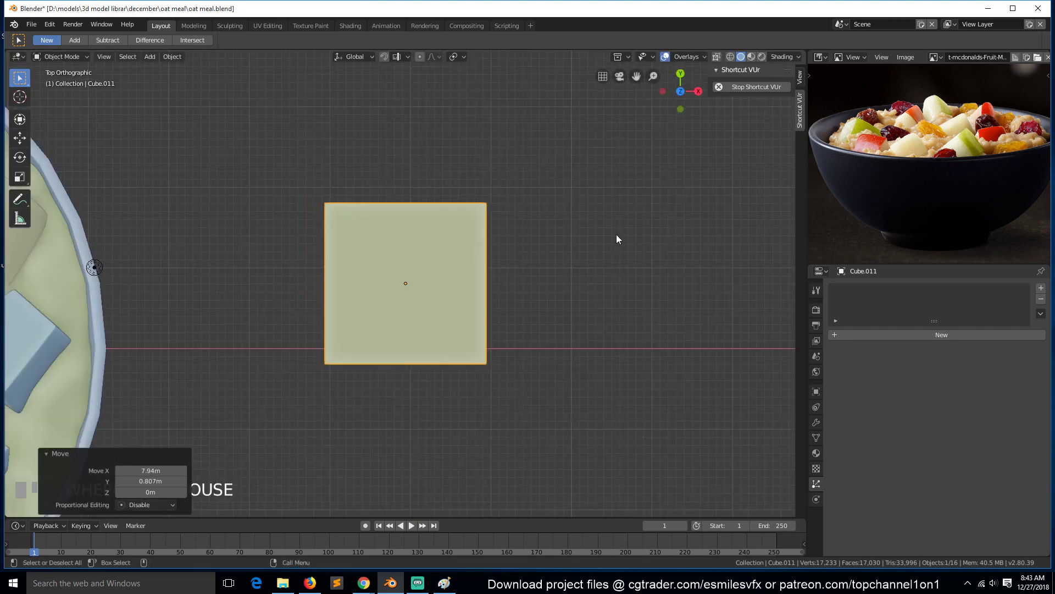
drag(339, 292, 308, 242)
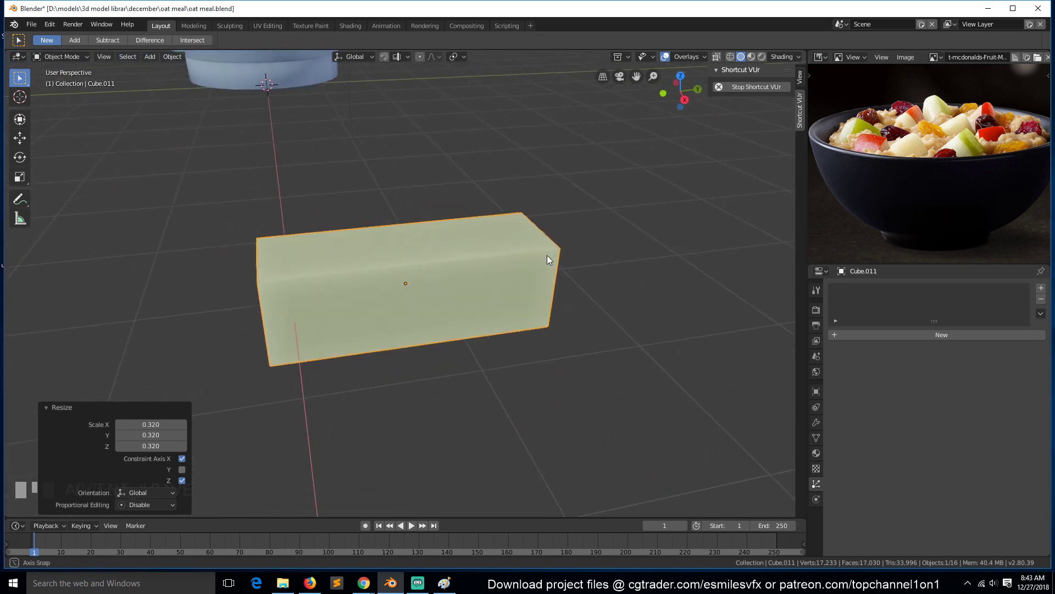
- Apply the block's scale and place edge loops along its length and width under subdivision smoothing
key(ctrl+a)
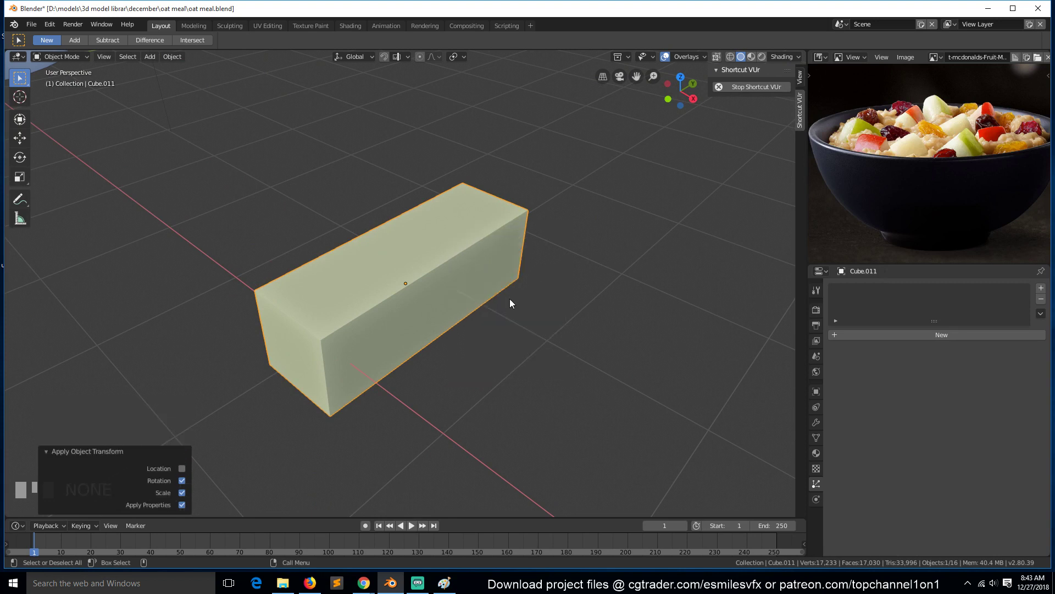
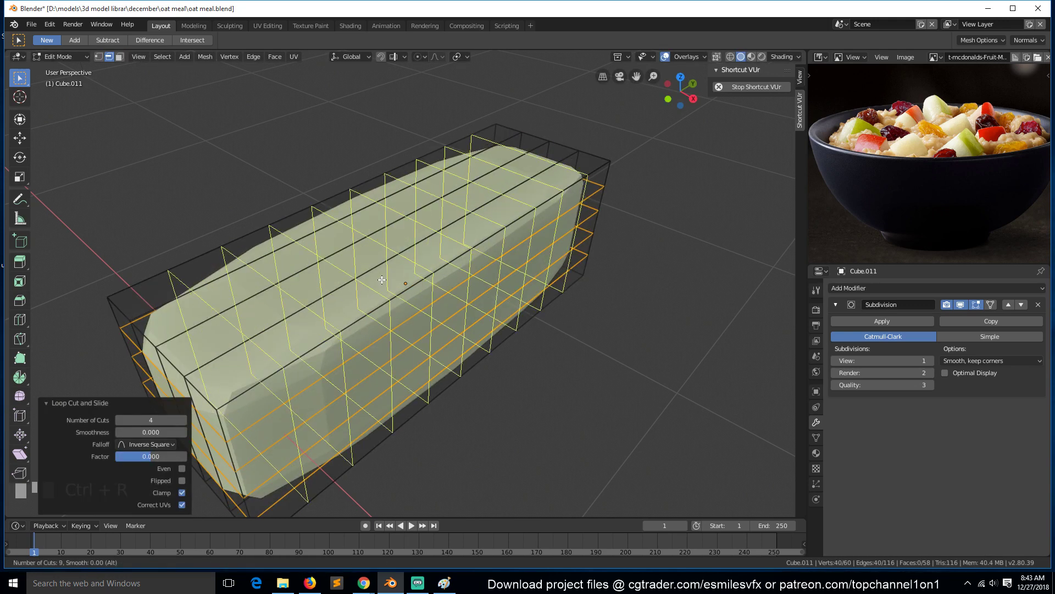
right_click(383, 278)
key(Tab)
scroll(down, 3)
key(`)
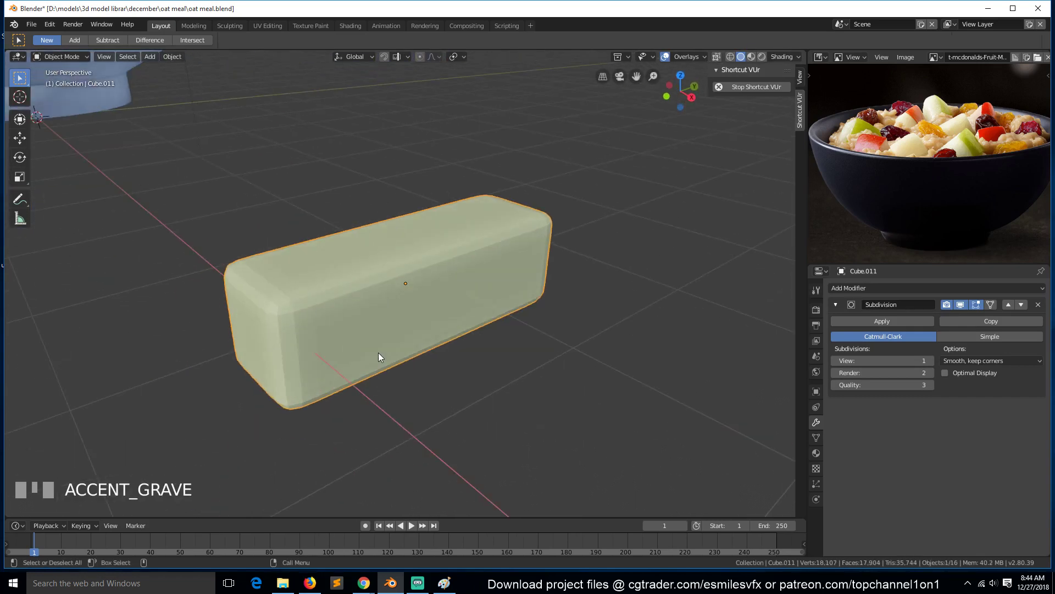
- Bring in the raisin photo as the reference image beside the rounded block
key(Tab)
key(Tab)
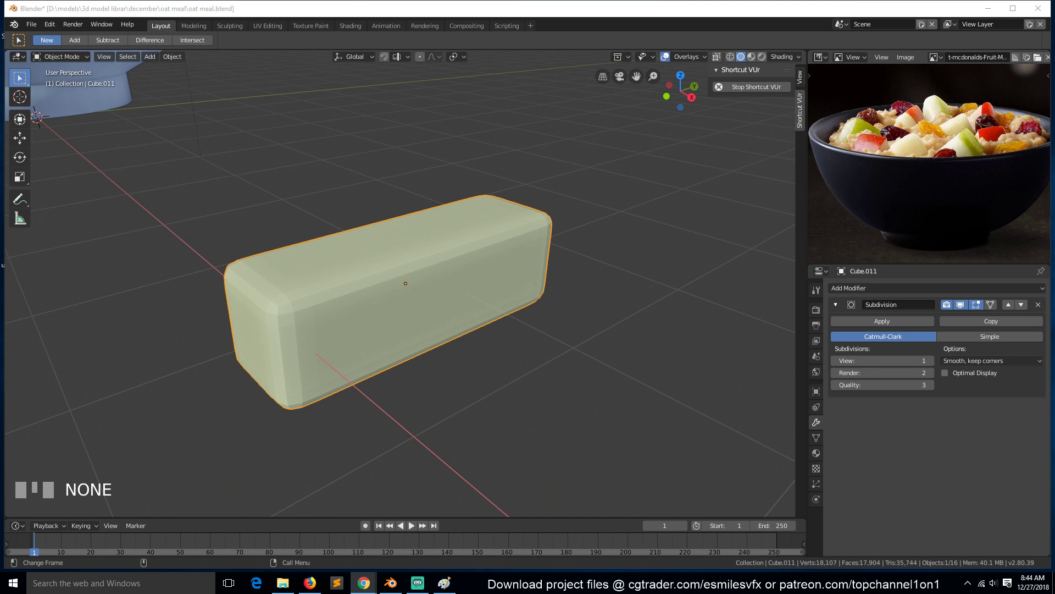
drag(881, 204, 468, 256)
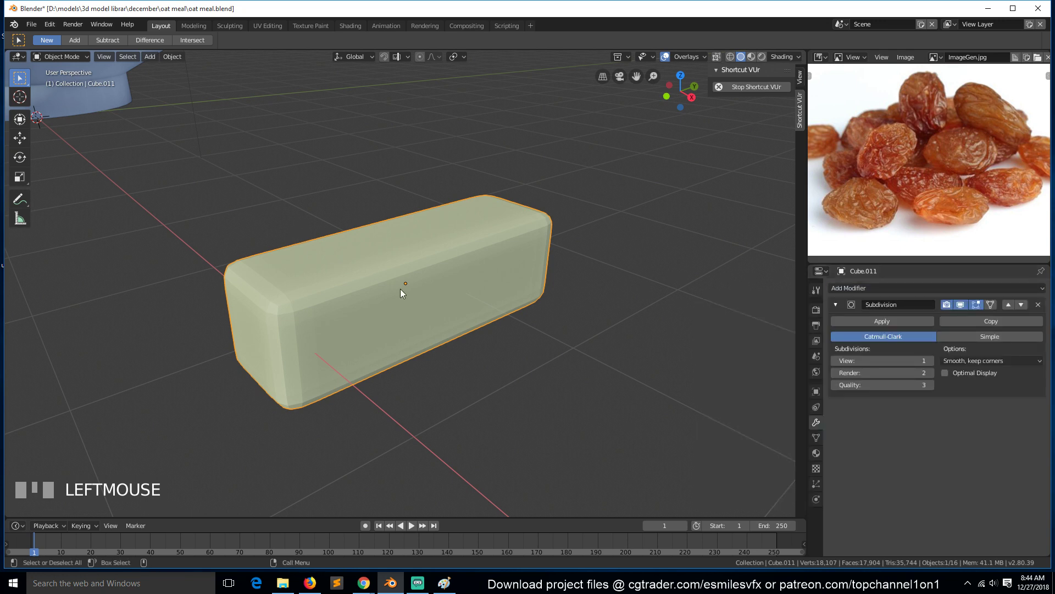
- Give the block a Displace modifier with a new image texture and browse for the red cloth image
key(Tab)
drag(400, 290, 1003, 455)
key(`)
key(Tab)
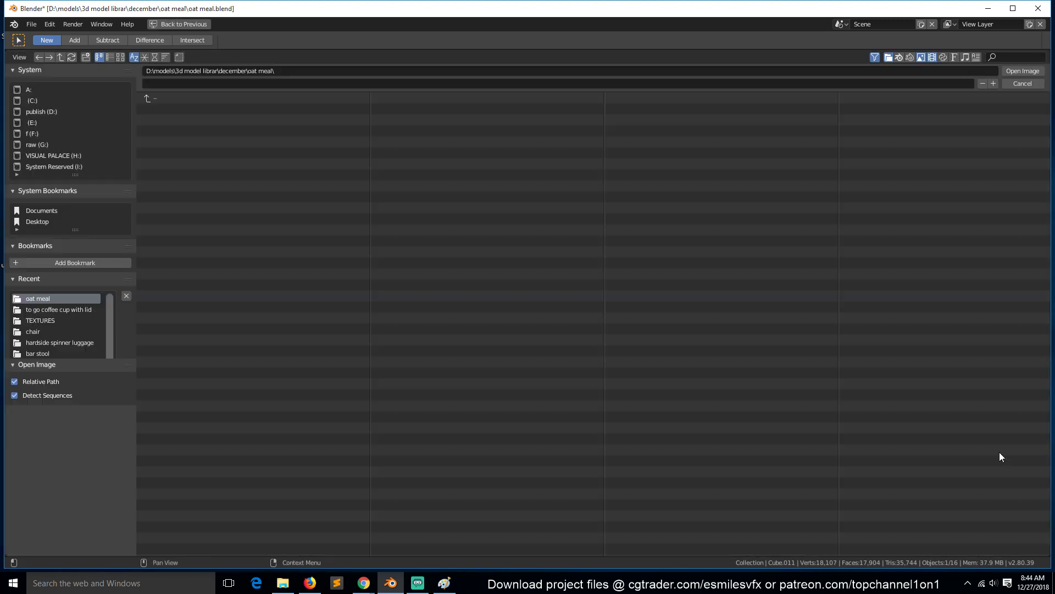
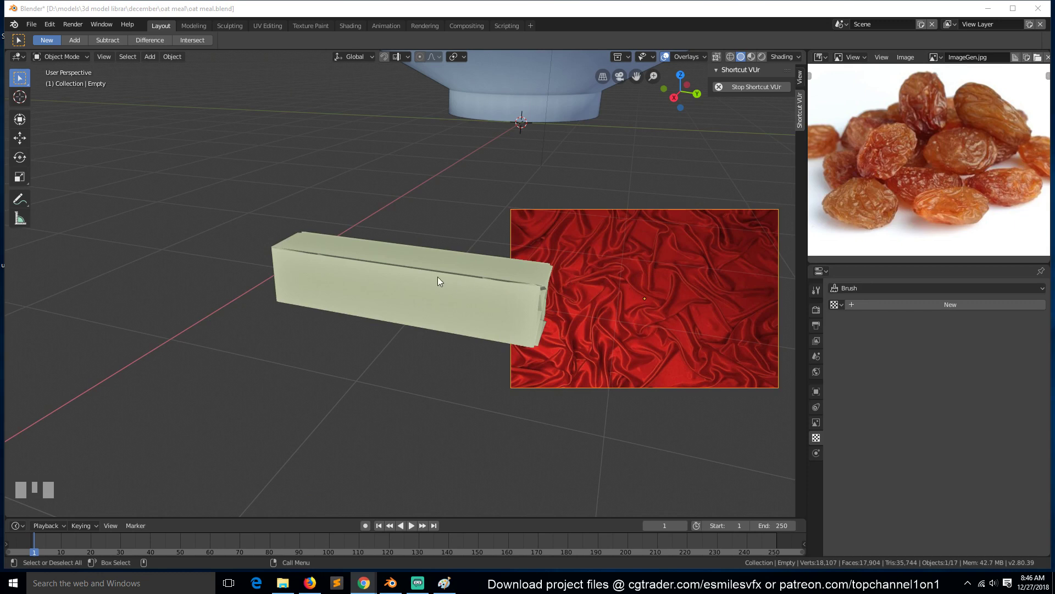
- Delete the long block and add a UV sphere stretched lengthwise into an oval raisin shape
click(441, 279)
key(x)
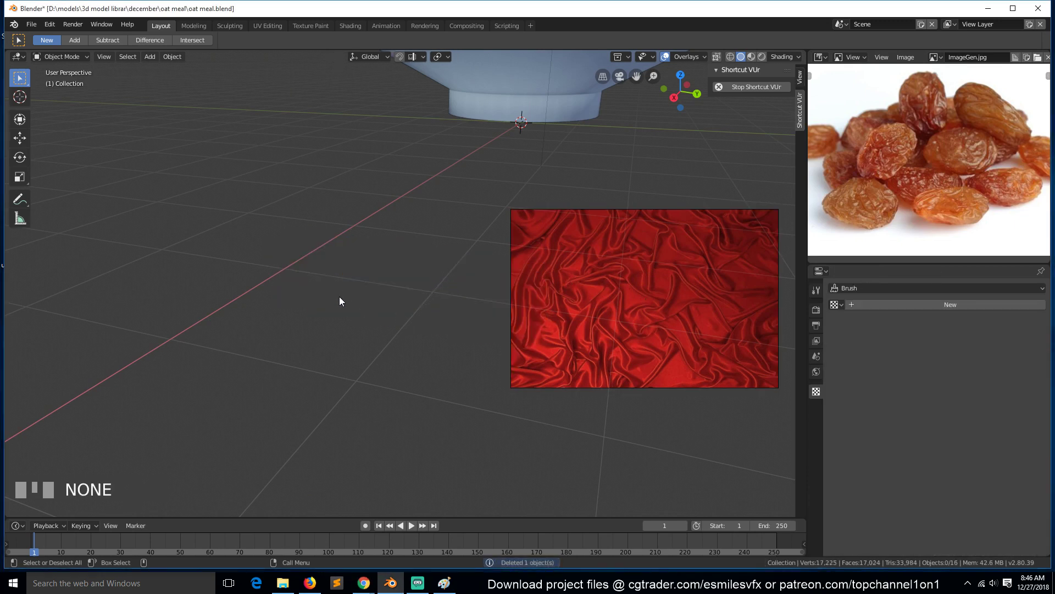
click(192, 234)
click(264, 290)
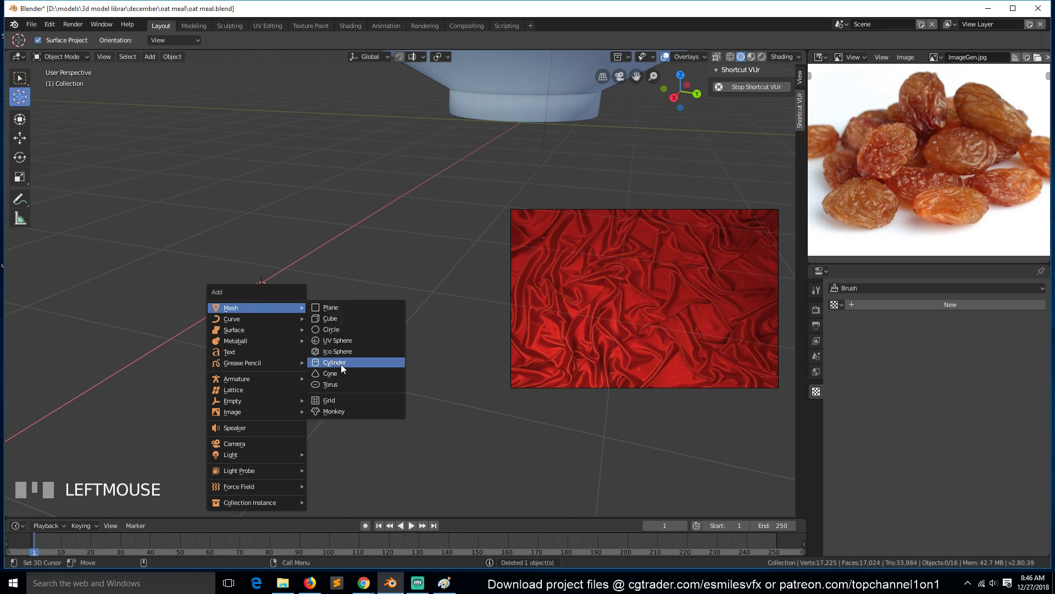
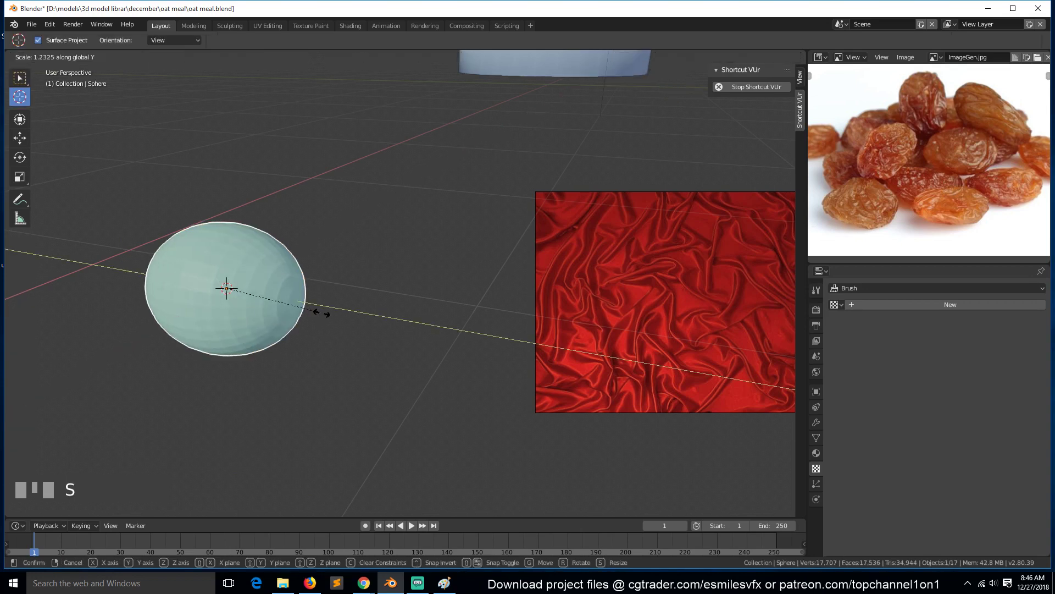
key(Tab)
key(Tab)
key(`)
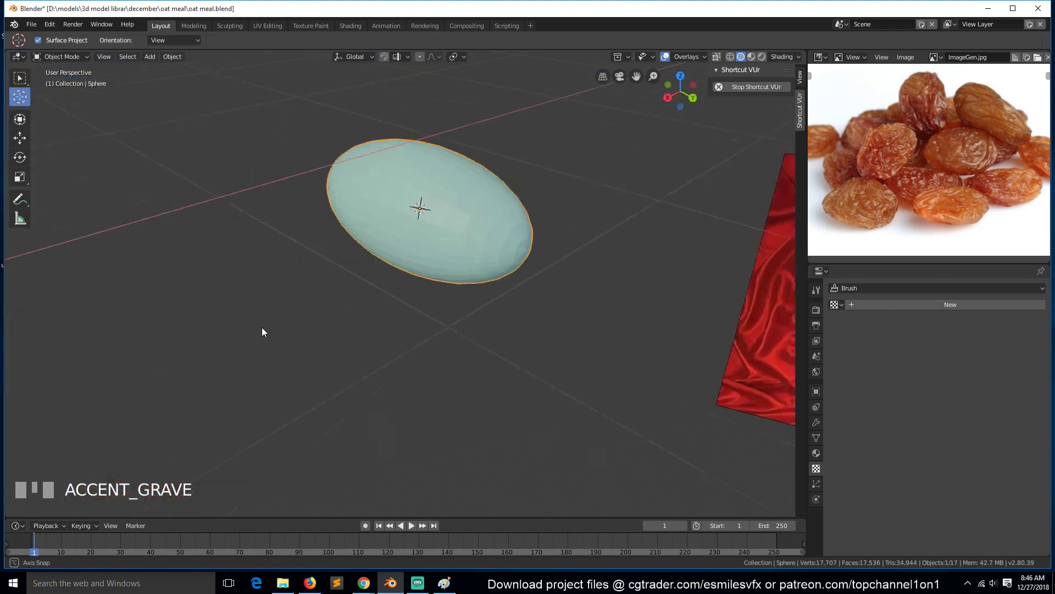
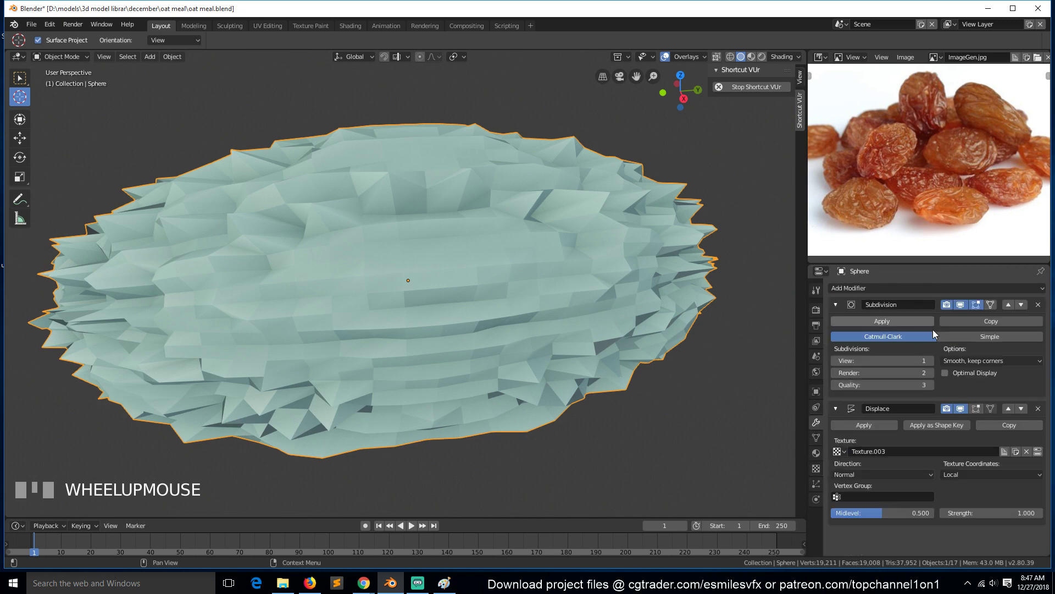
- Raise the oval's preview subdivision level so the cloth displacement shows as wrinkles
click(930, 365)
key(`)
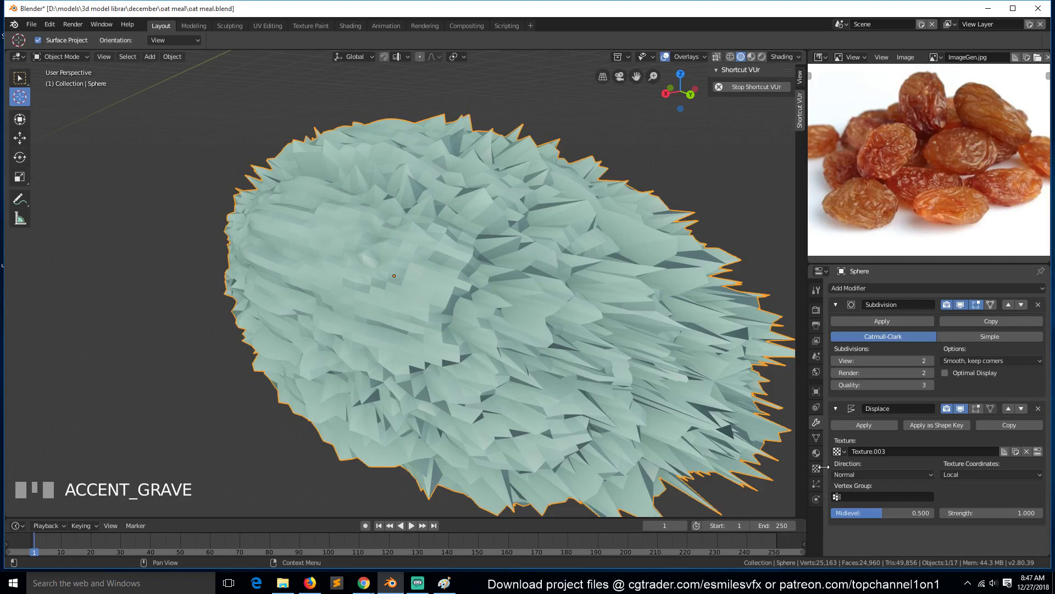
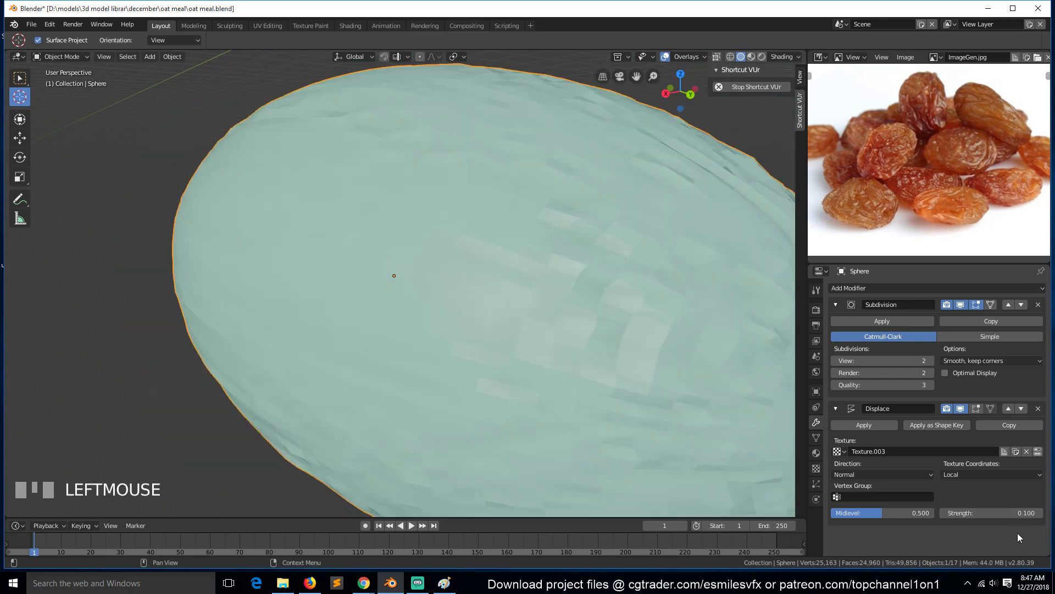
- Set Subdivision viewport levels to 3 and apply the oval's rotation and scale
scroll(down, 3)
key(`)
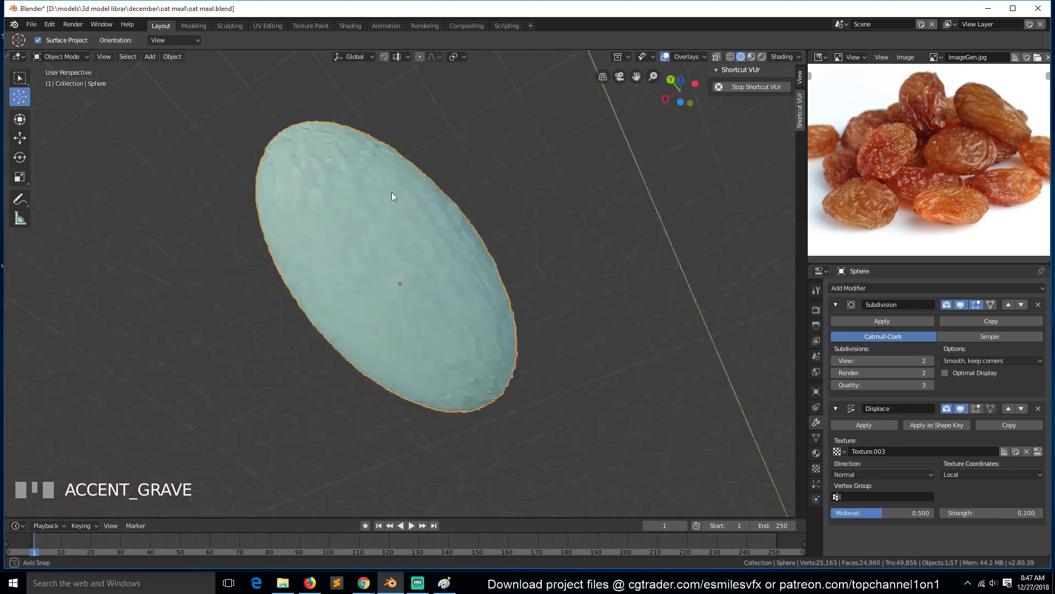
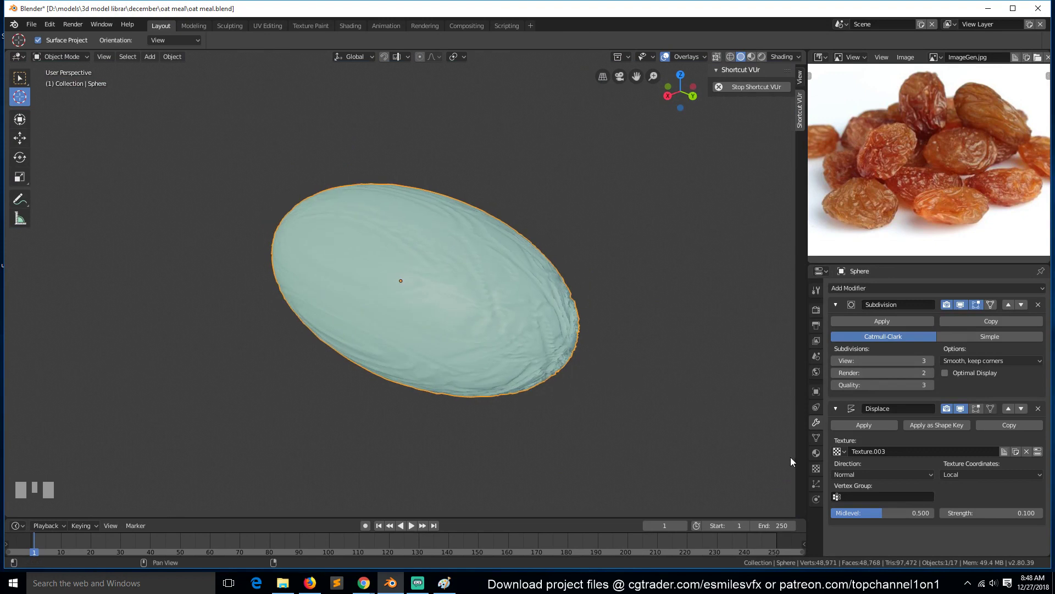
key(`)
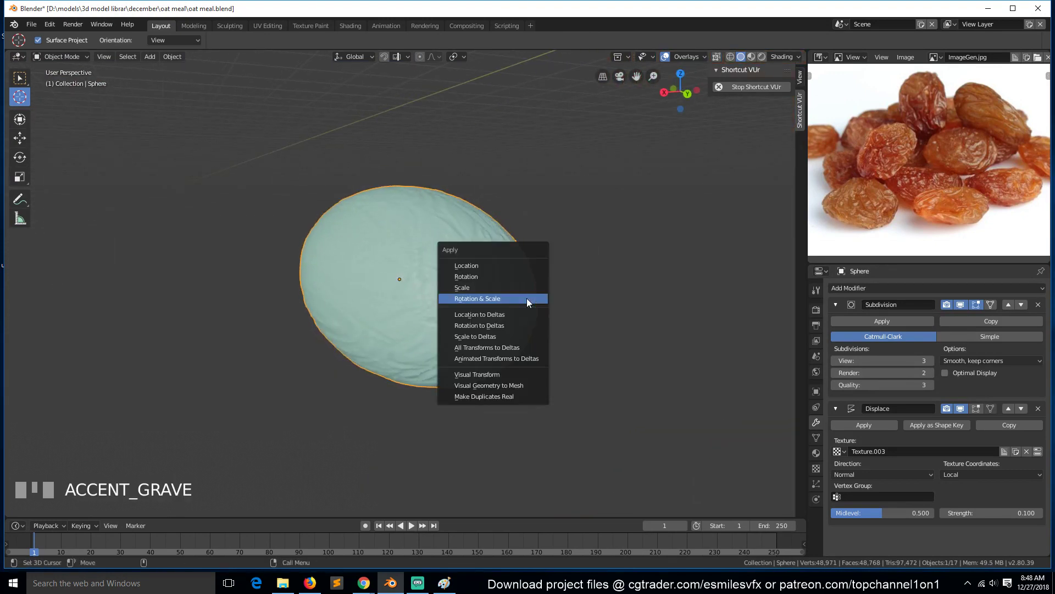
key(`)
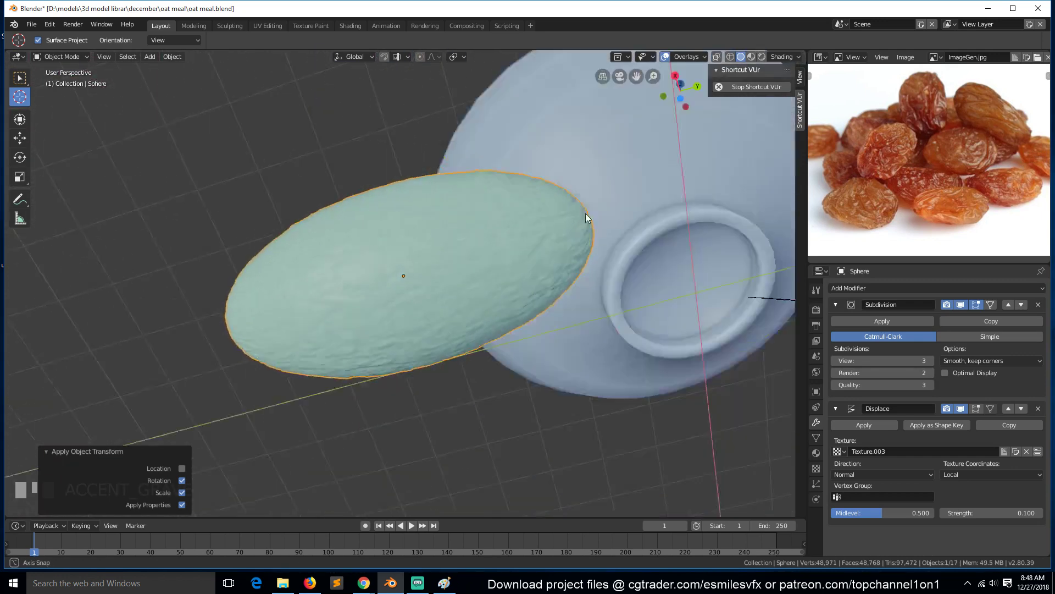
- Mark a UV seam along an end loop and a lengthwise edge line of the oval
click(967, 308)
click(968, 410)
key(Tab)
key(`)
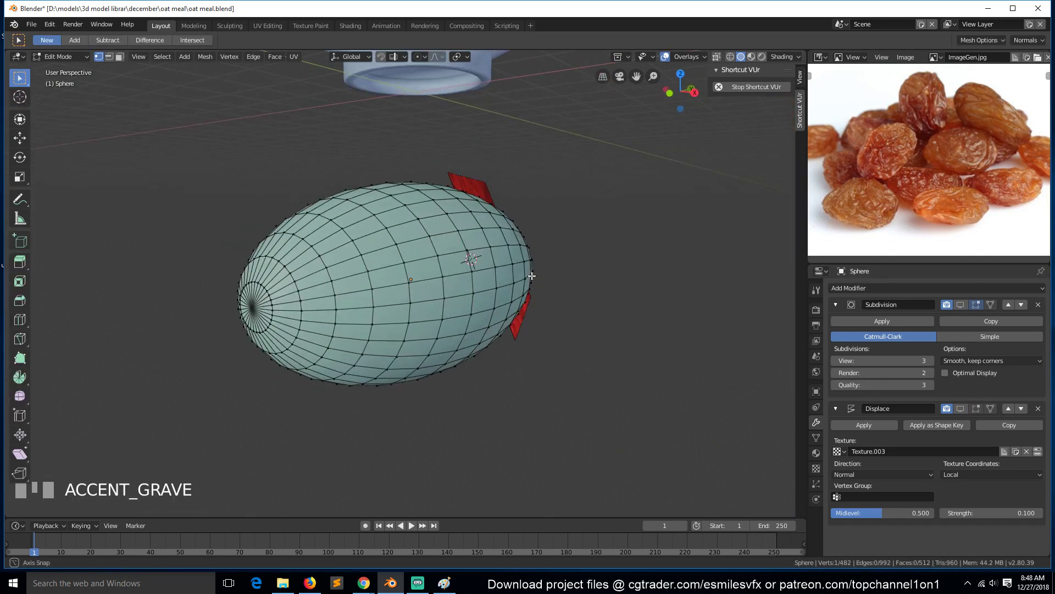
click(301, 282)
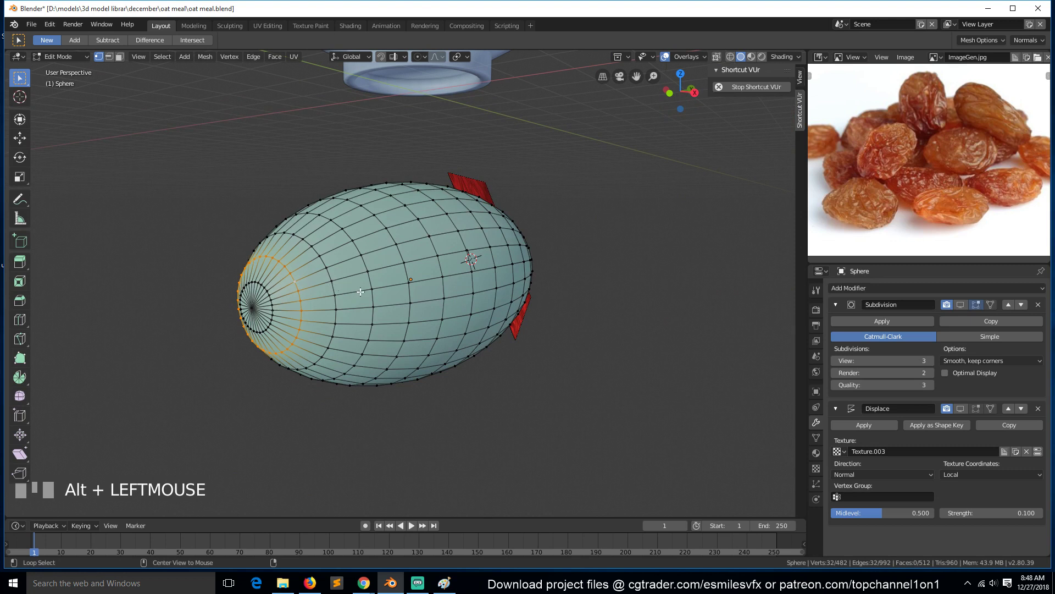
click(362, 290)
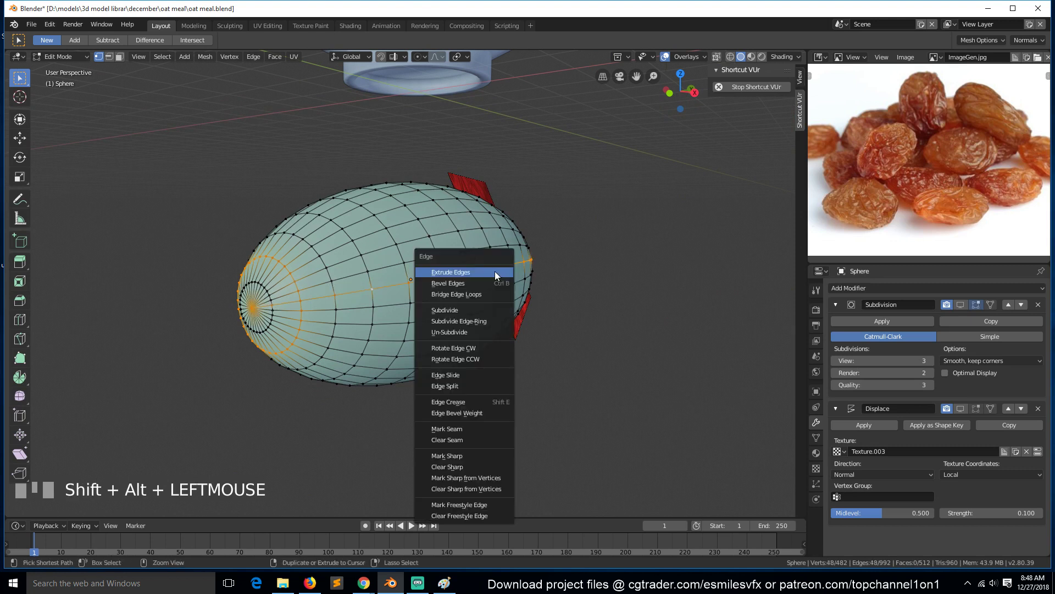
key(ctrl+e)
key(Tab)
key(a)
key(Tab)
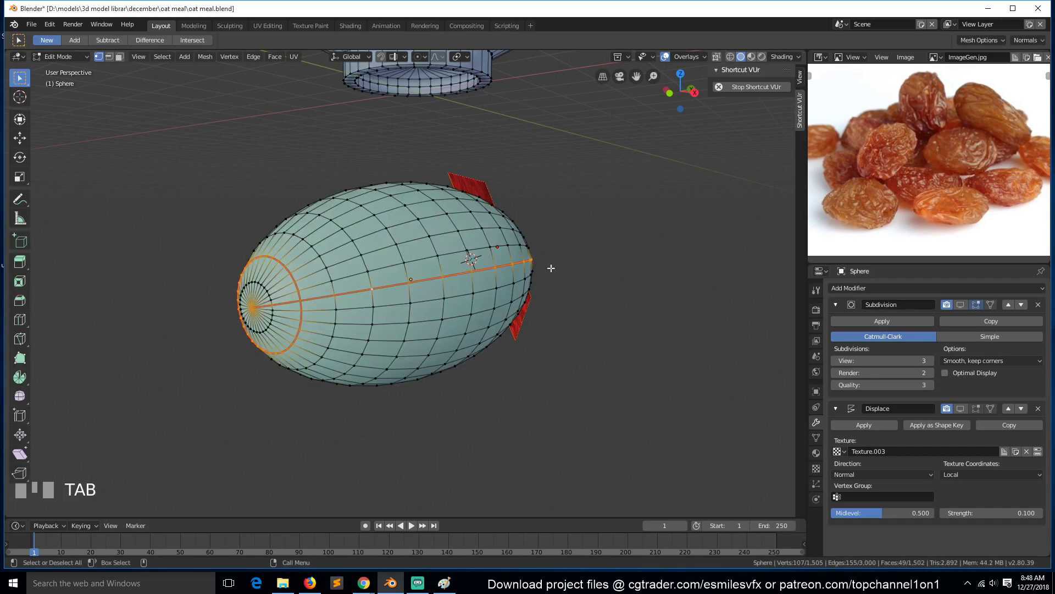
key(`)
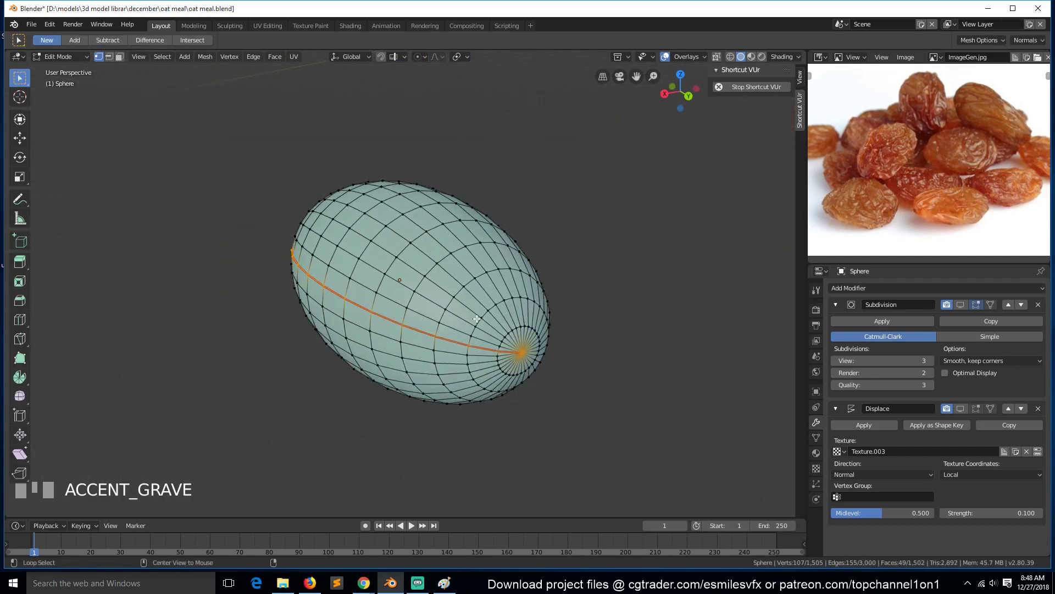
- Mark the other end loop as a seam too and select the whole oval mesh
click(479, 321)
key(ctrl+e)
key(a)
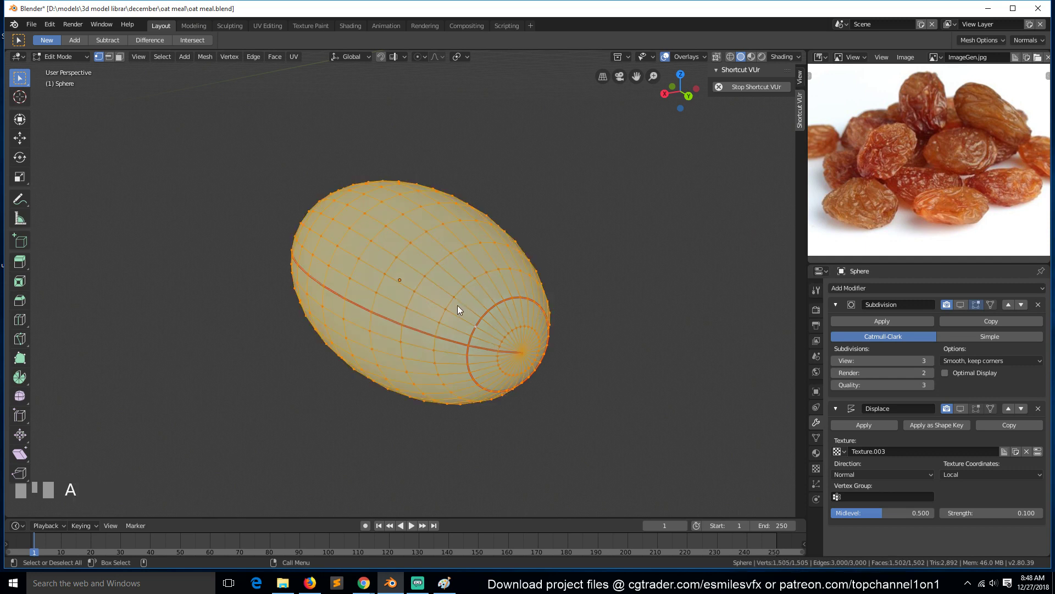
key(Tab)
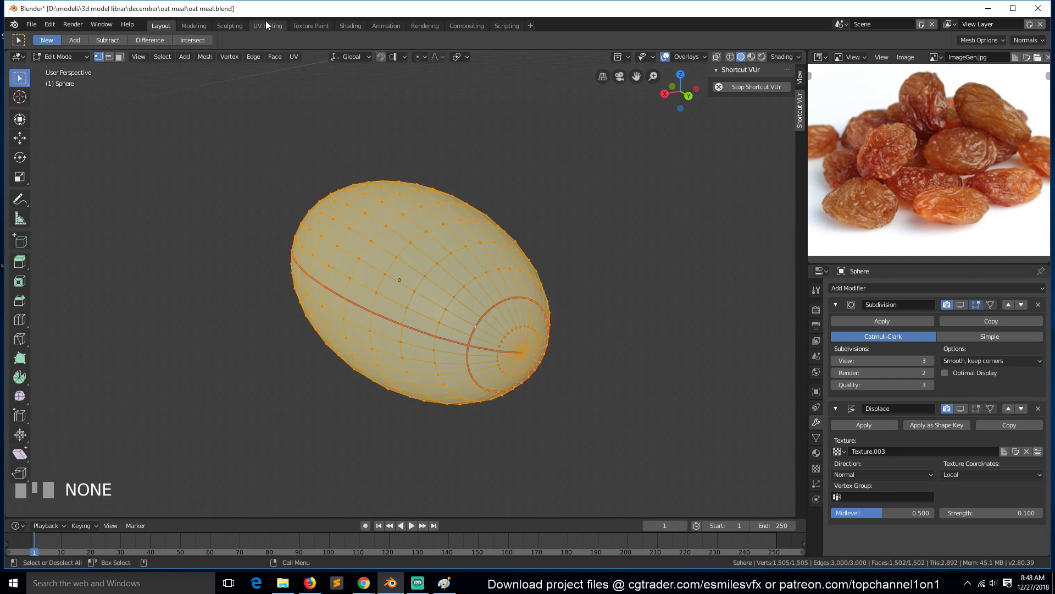
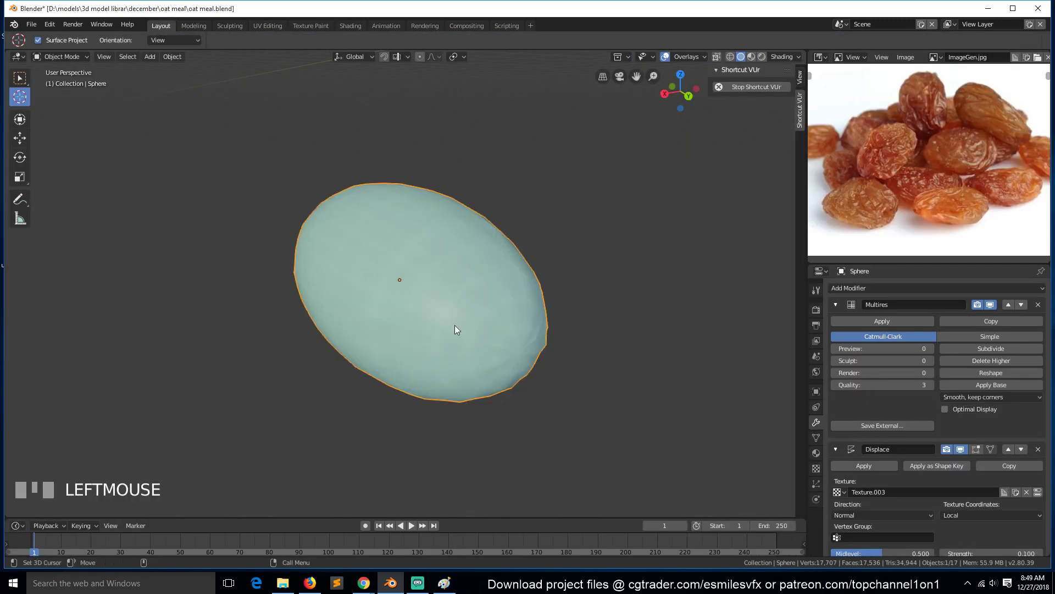
- Switch the Multires modifier to Simple and subdivide it to level 4, viewed from the front
key(`)
scroll(up, 3)
key(`)
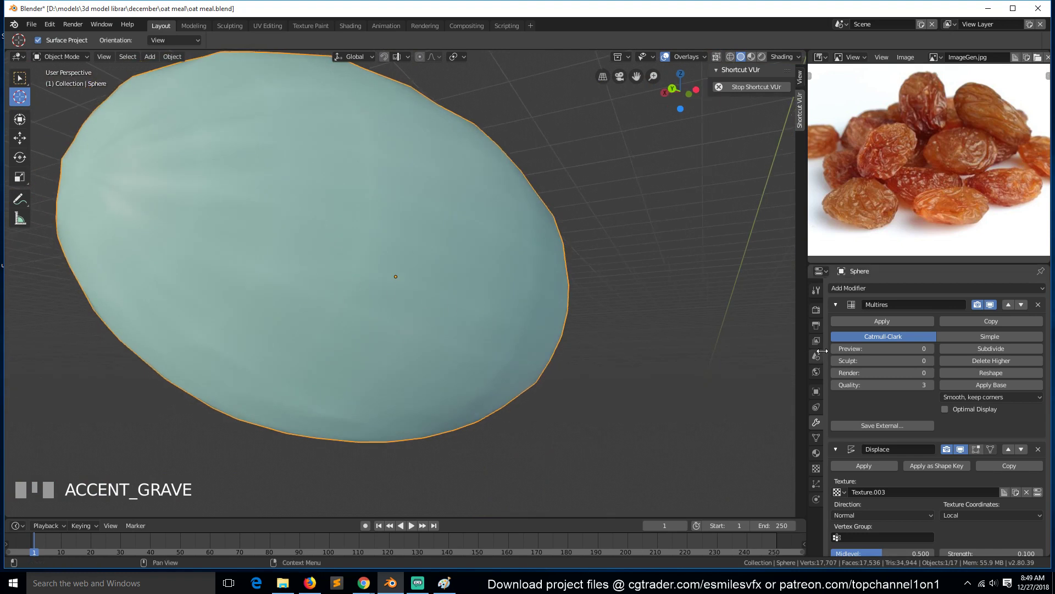
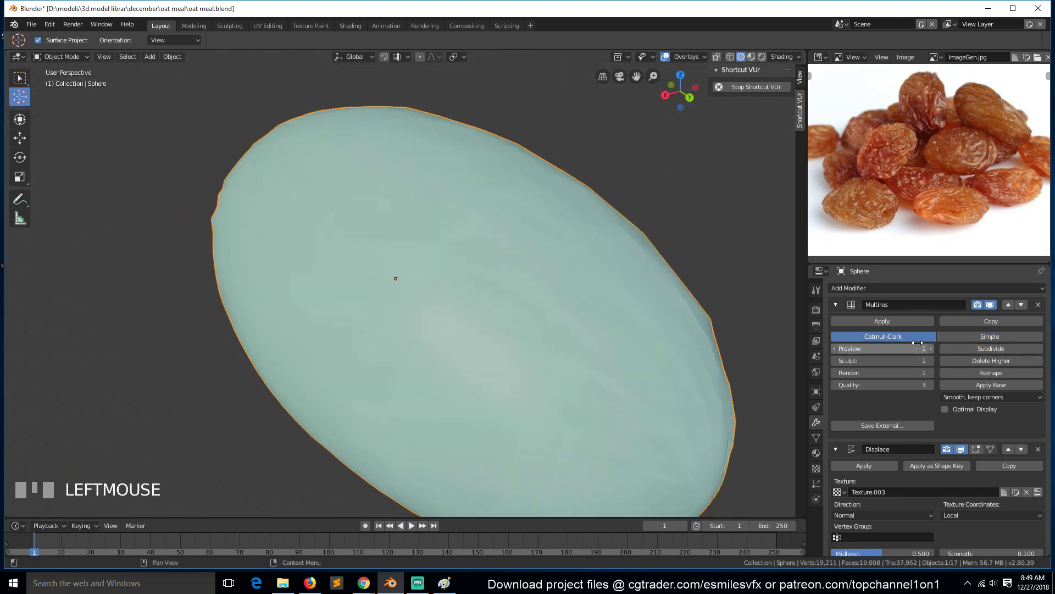
click(989, 354)
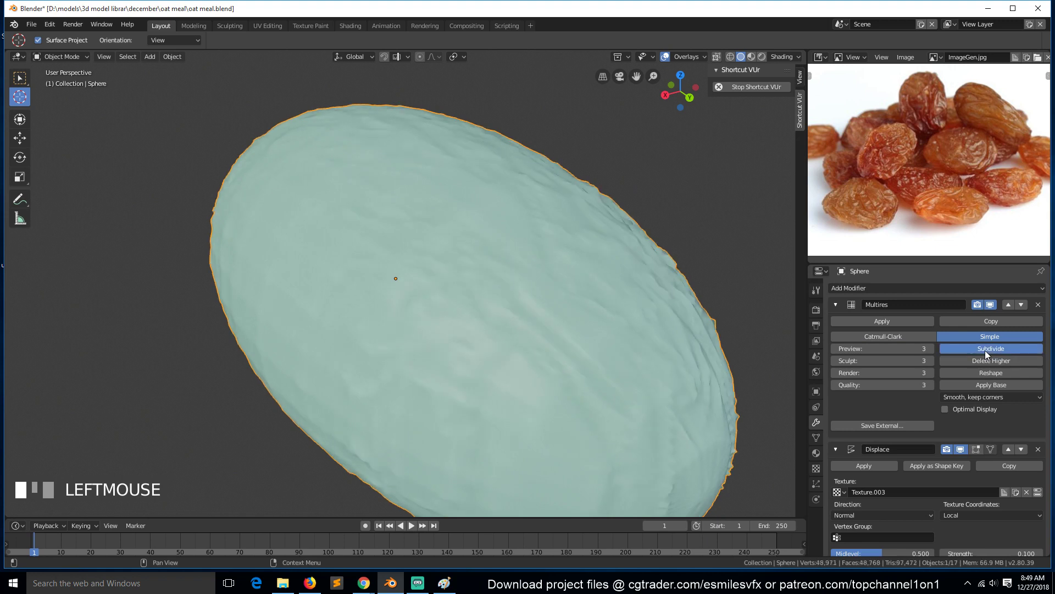
key(`)
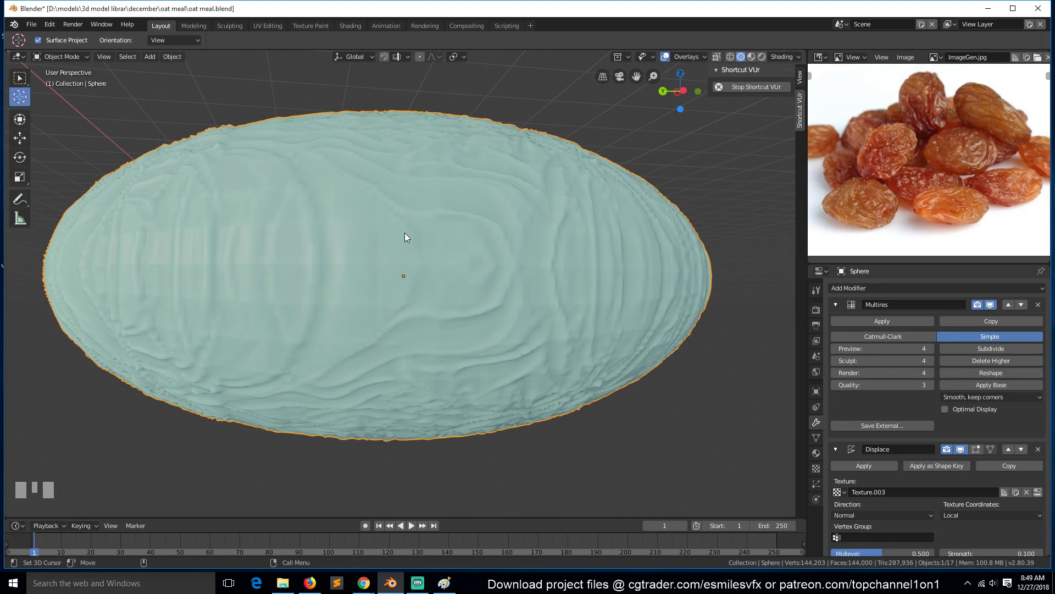
- Set the wrinkle texture's Repeat X and Y to 2 and raise its contrast to 4.6
key(`)
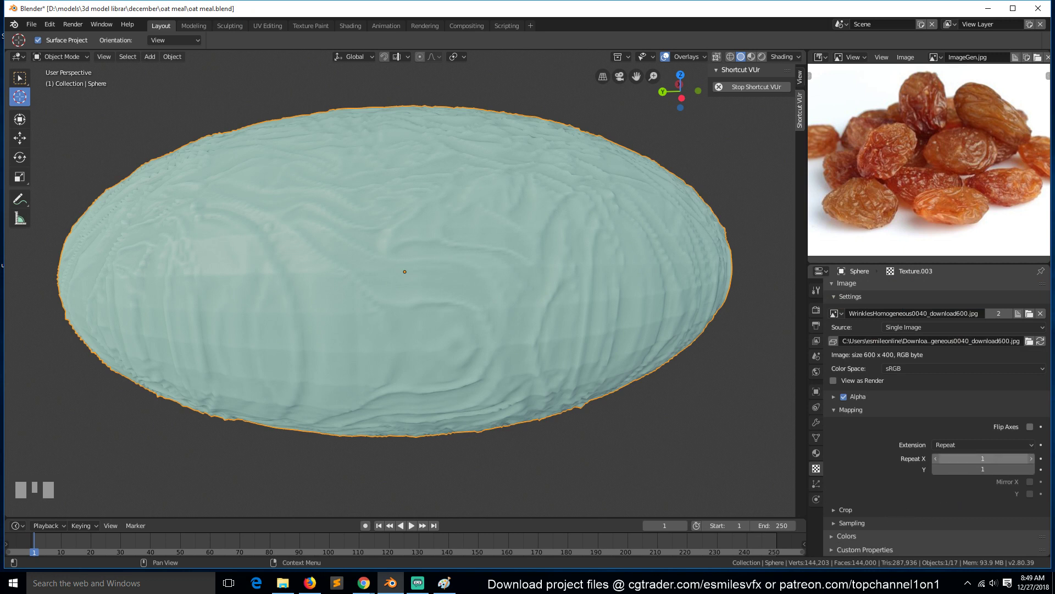
click(982, 476)
click(982, 507)
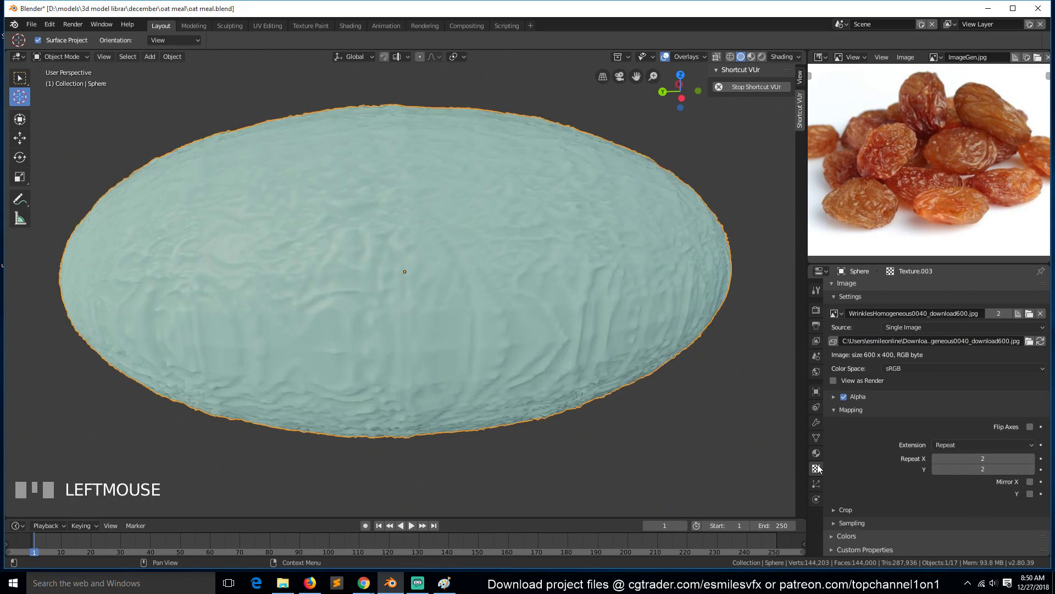
key(`)
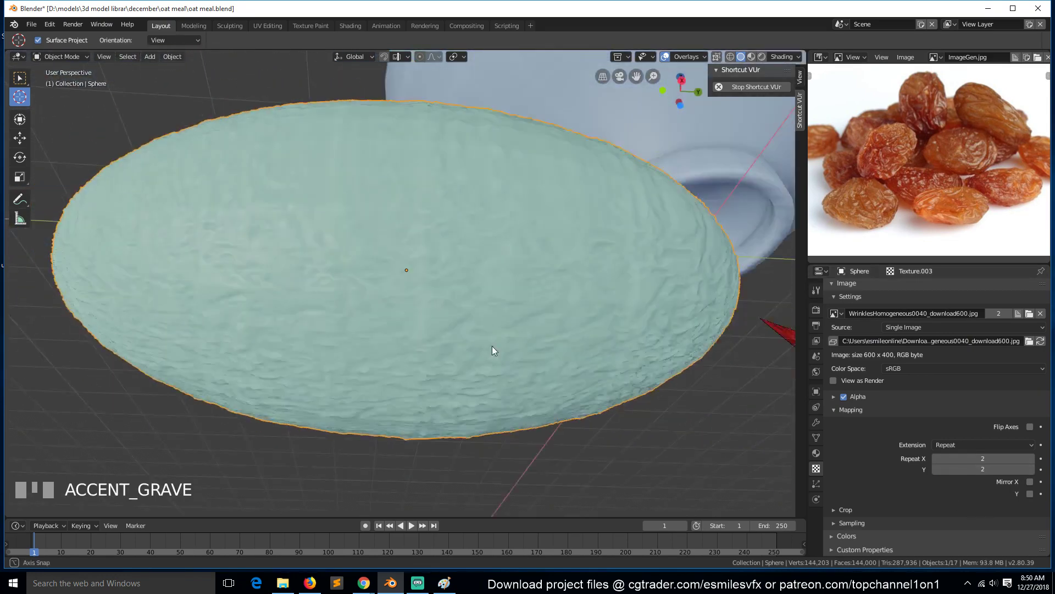
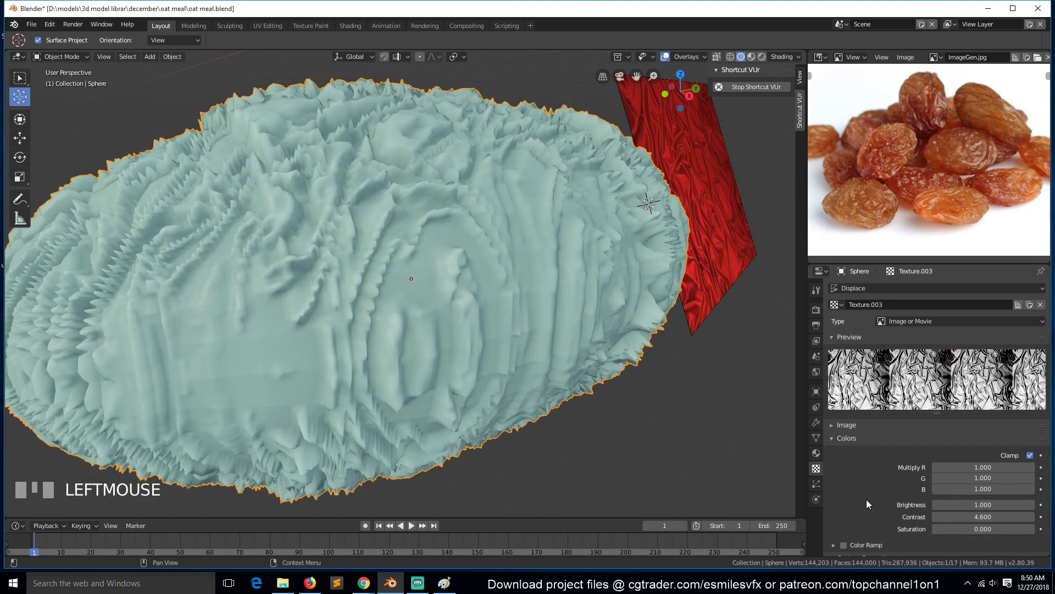
- Set the wrinkle texture colors to saturation 0, contrast 1.3 and brightness 1.2
scroll(down, 3)
key(`)
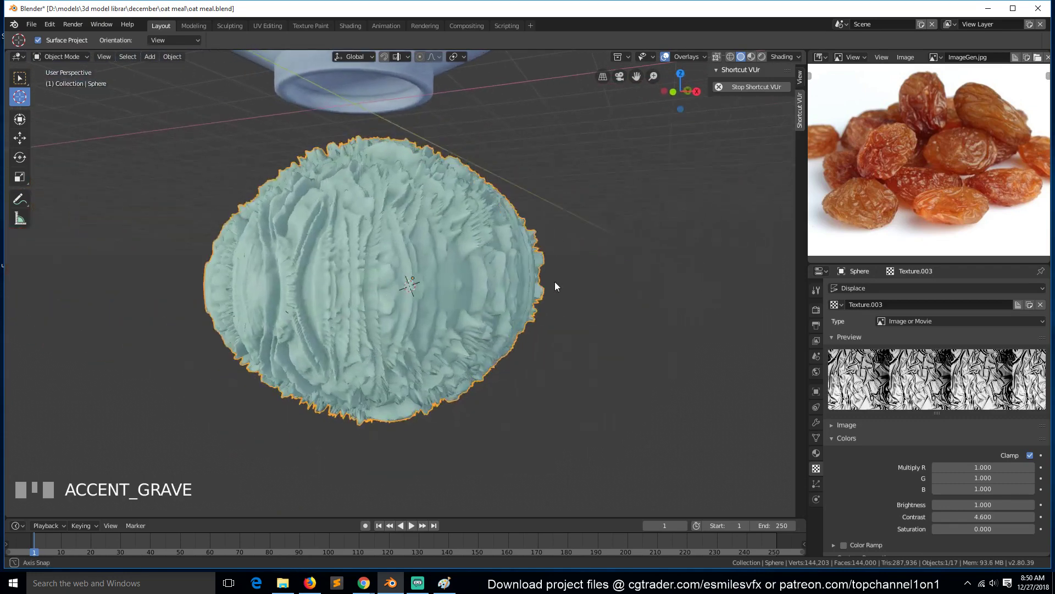
scroll(up, 3)
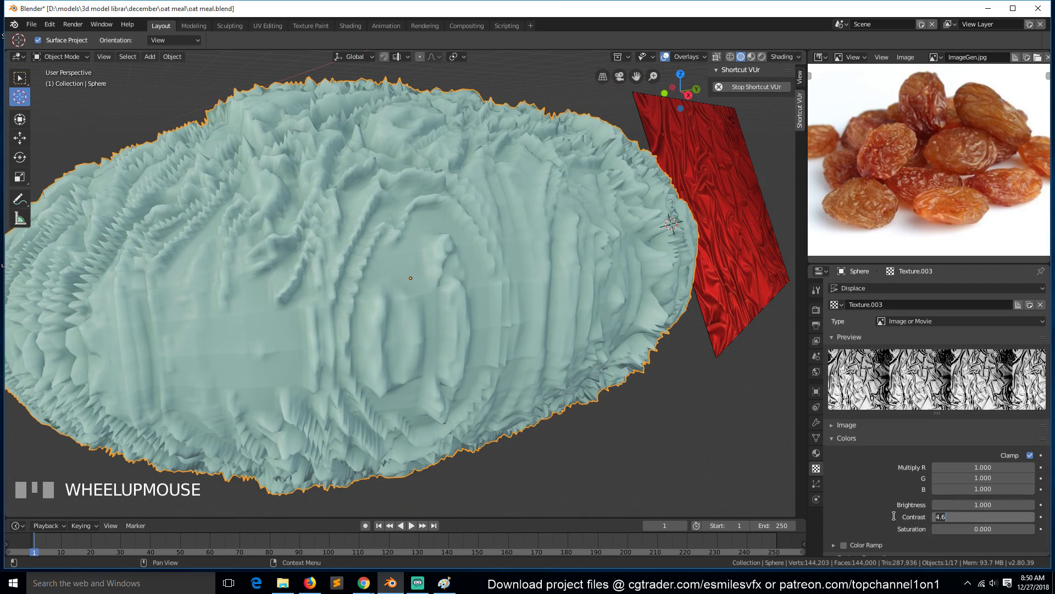
click(897, 518)
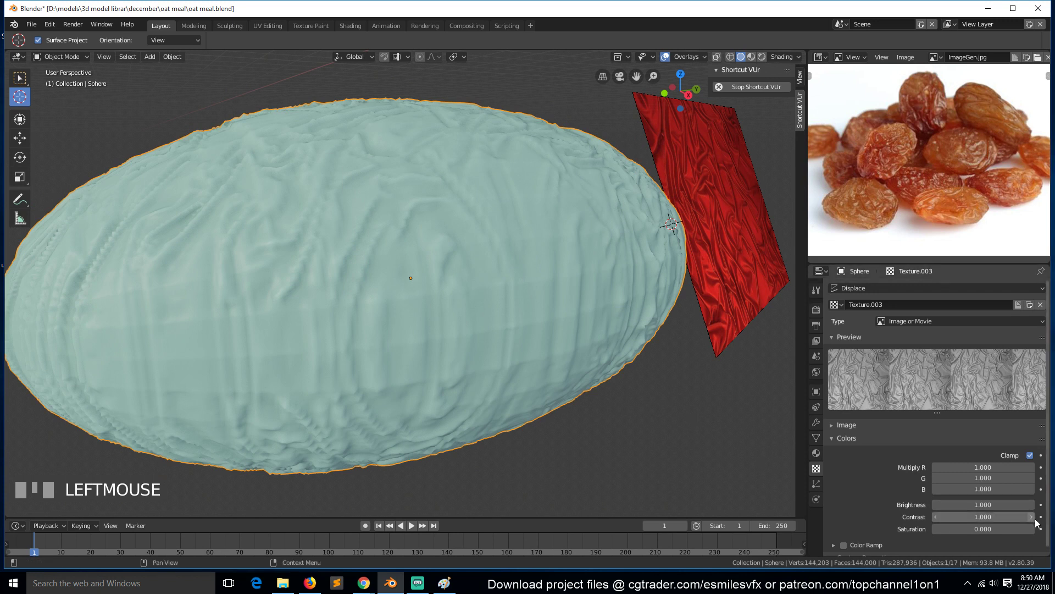
click(1036, 519)
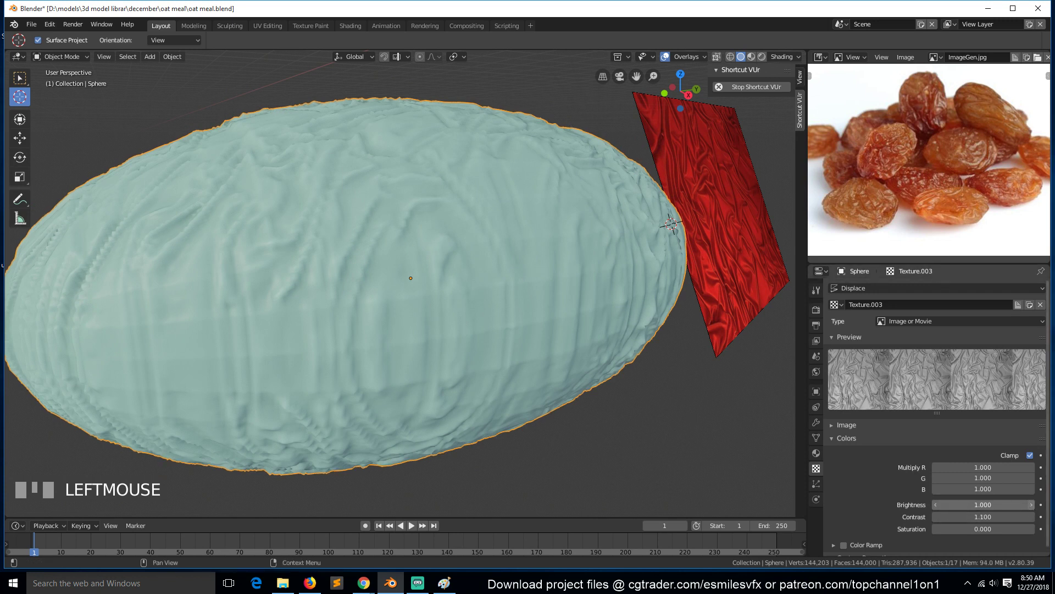
drag(1037, 508, 683, 406)
scroll(down, 3)
- Deselect the raisin and orbit around it to check the wrinkles look natural
key(`)
key(alt+a)
key(`)
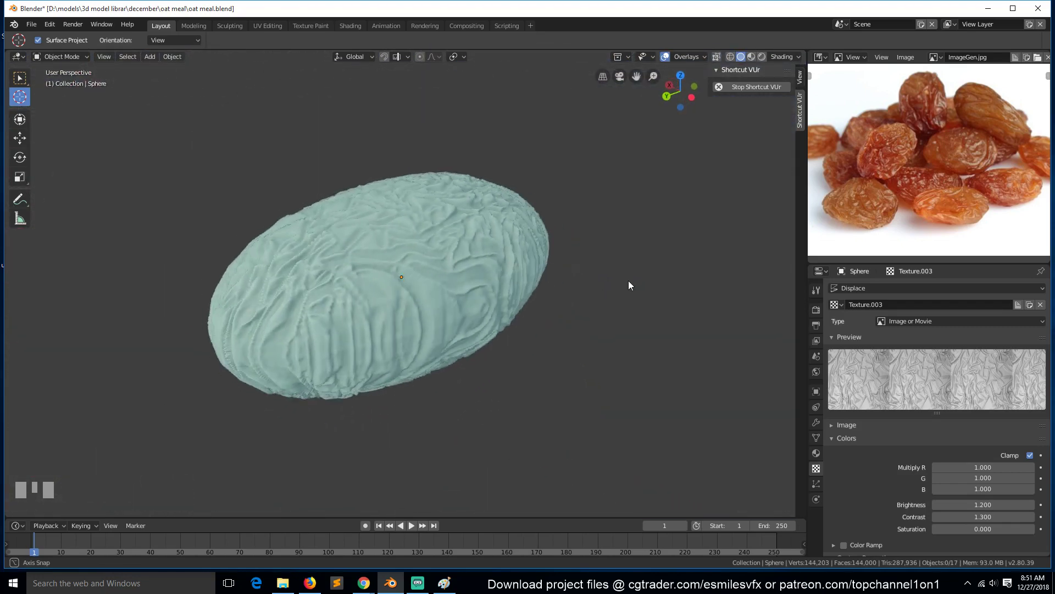
click(440, 270)
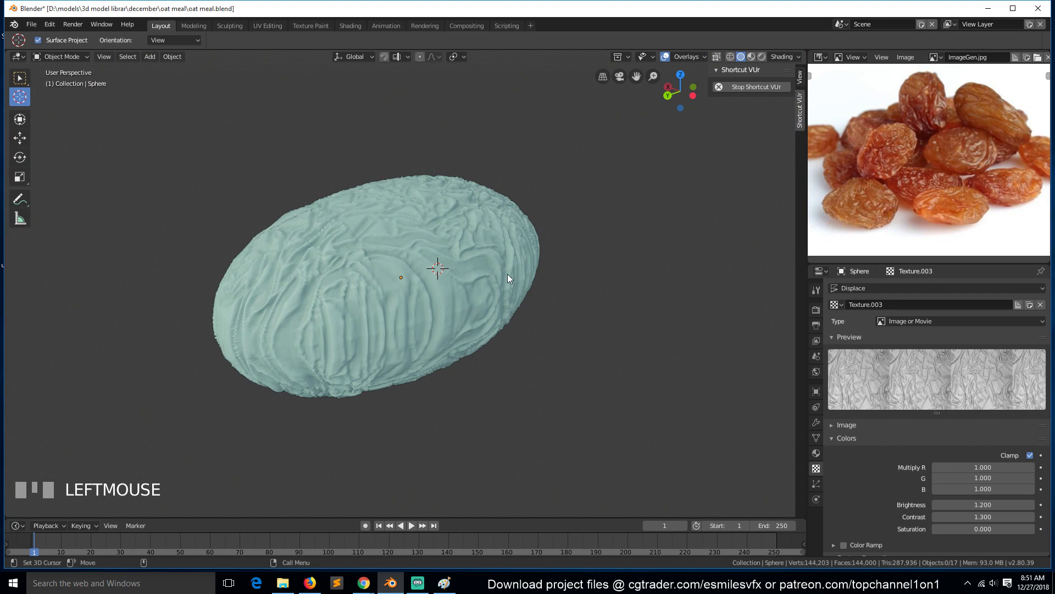
click(418, 287)
click(491, 257)
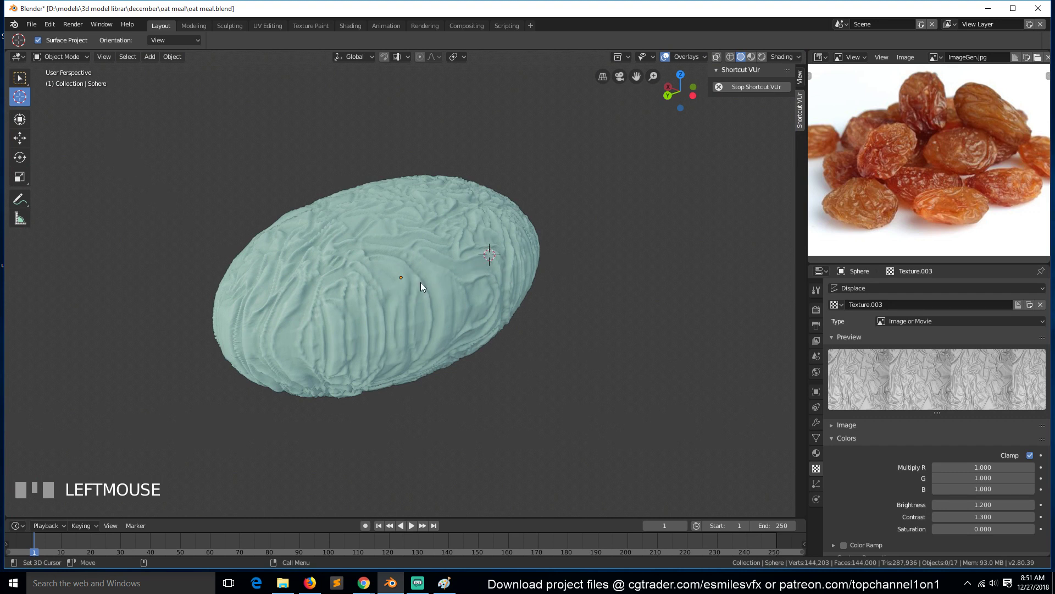
click(351, 254)
click(416, 283)
key(`)
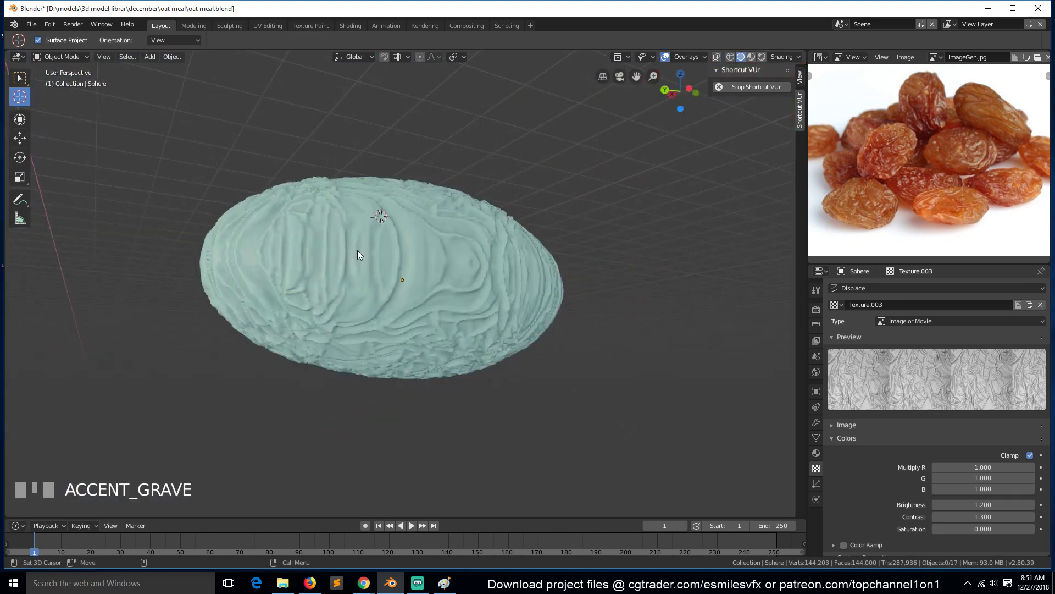
click(363, 258)
scroll(up, 3)
key(`)
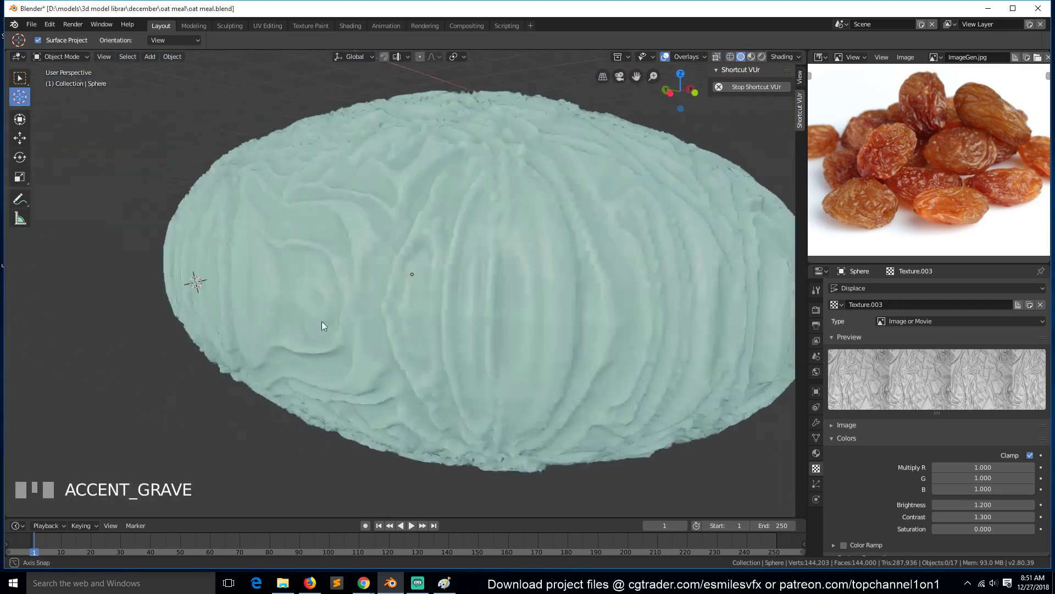
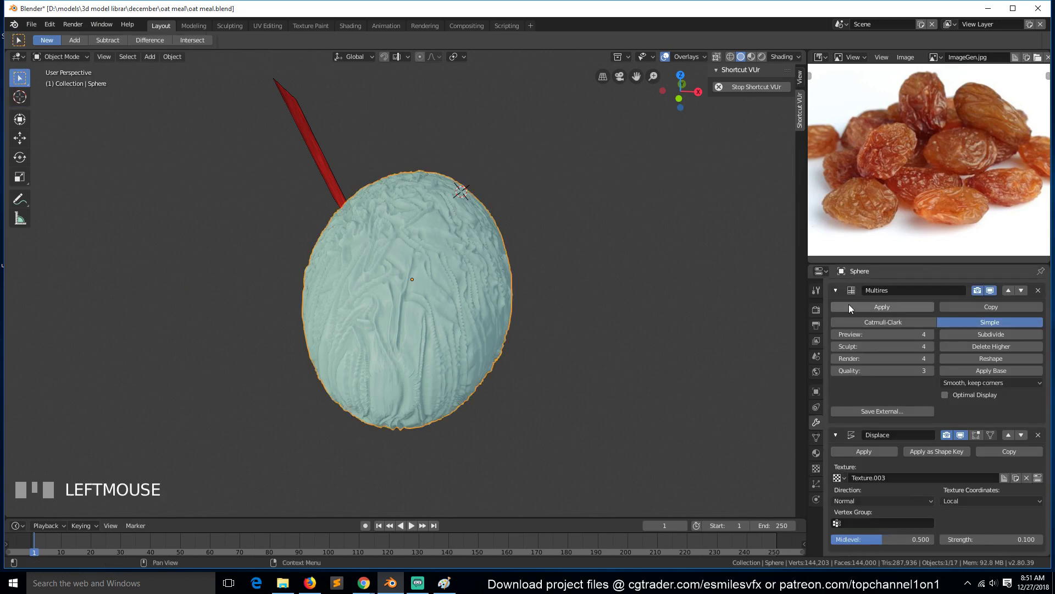
- Apply the Multires and Displace modifiers, baking the wrinkles permanently into the raisin mesh
click(843, 380)
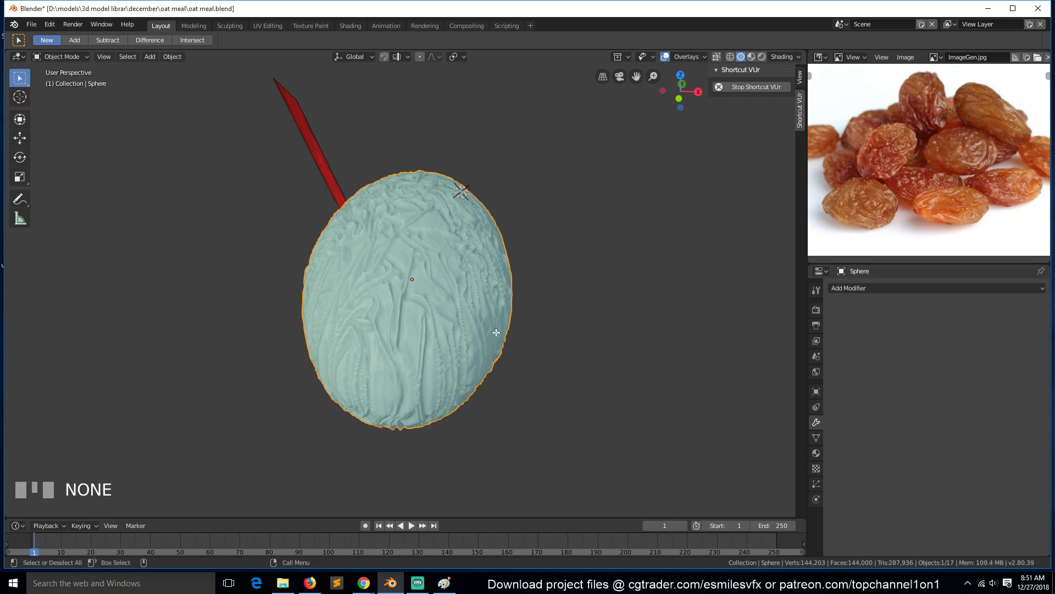
scroll(up, 3)
key(`)
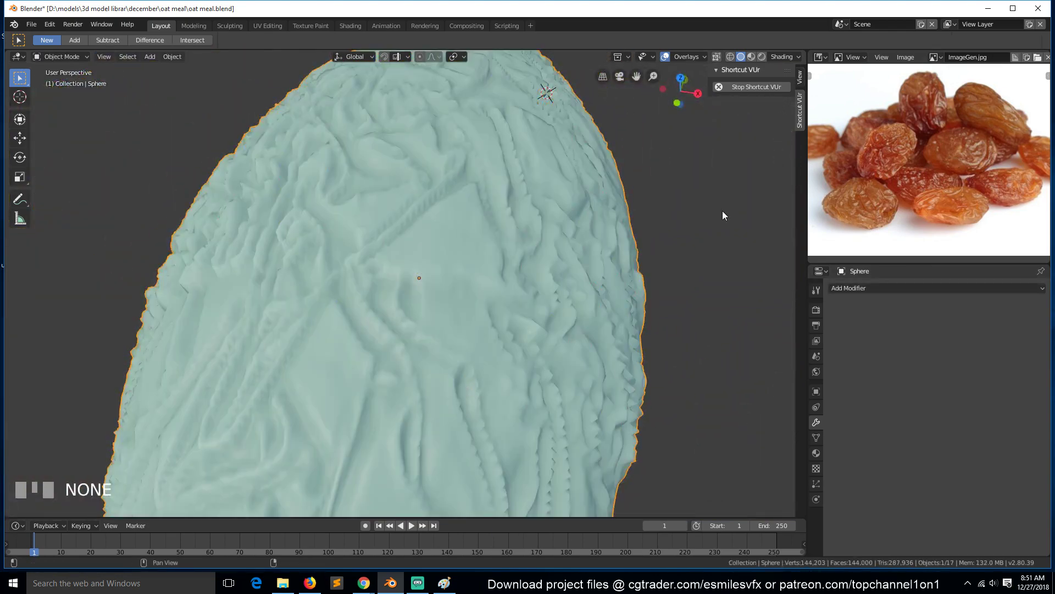
scroll(down, 3)
key(`)
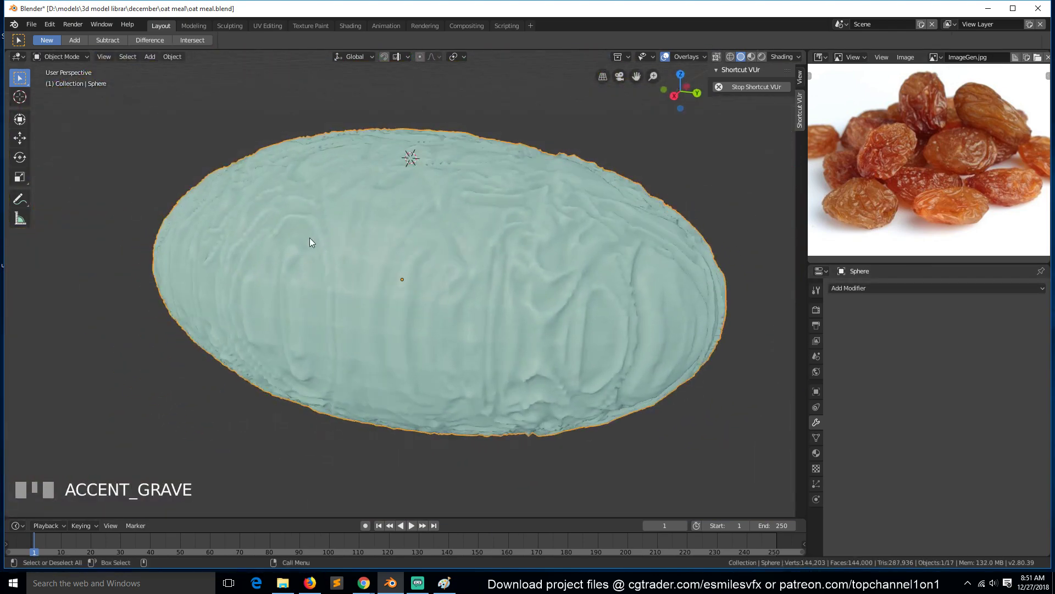
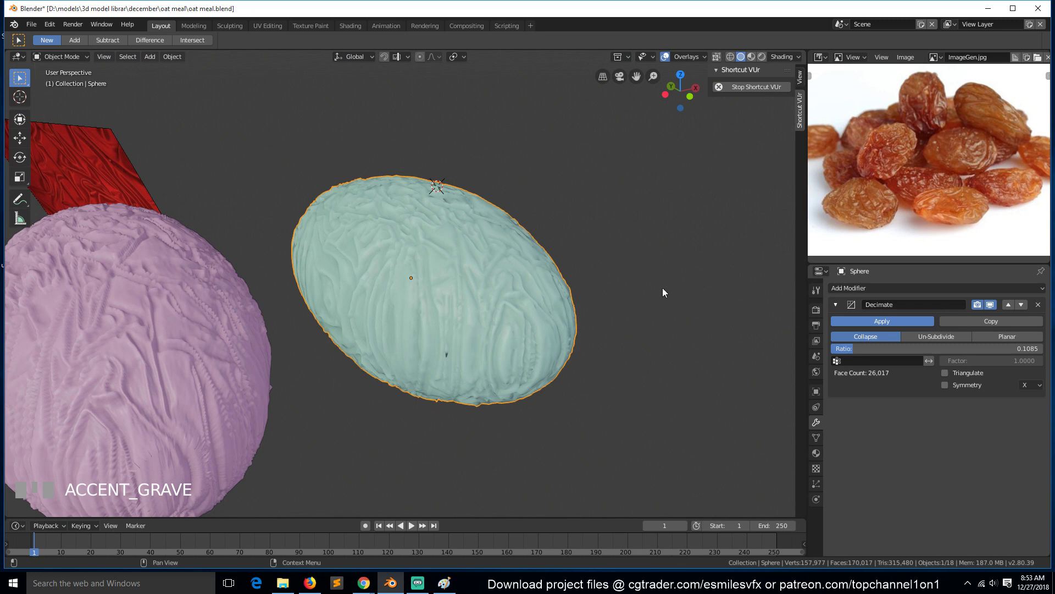
- Apply the Decimate modifier and check the reduced raisin mesh in edit mode
drag(774, 348, 800, 354)
key(Tab)
scroll(up, 3)
key(alt+a)
key(`)
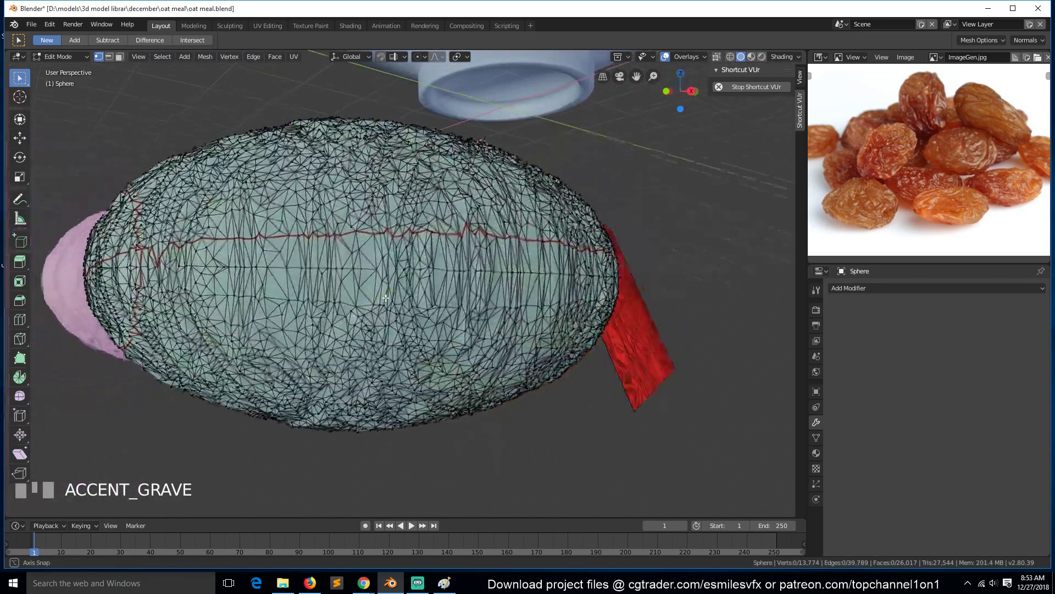
key(Tab)
scroll(down, 3)
- Compare the pink and blue raisin meshes in edit mode, ending on the blue raisin at about 170,000 faces
click(178, 323)
key(Tab)
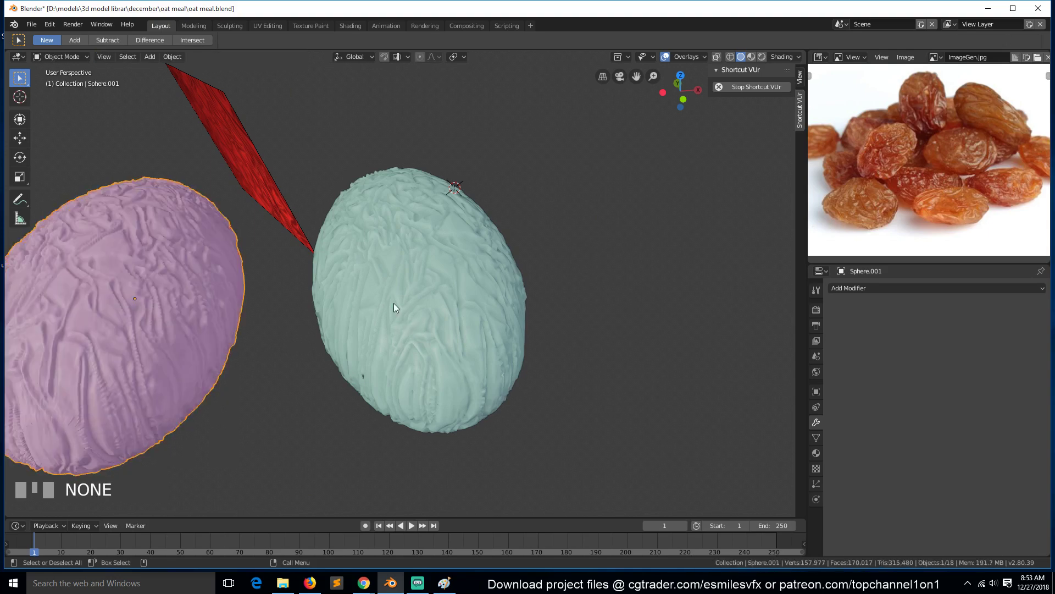
click(396, 306)
key(Tab)
scroll(up, 3)
key(`)
key(Tab)
scroll(down, 3)
key(`)
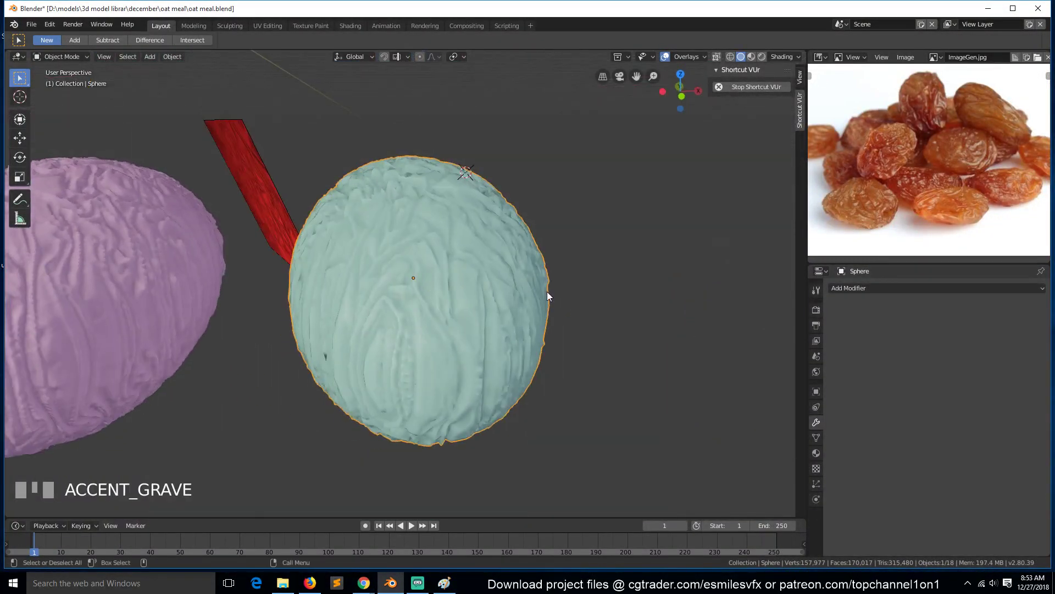
scroll(up, 3)
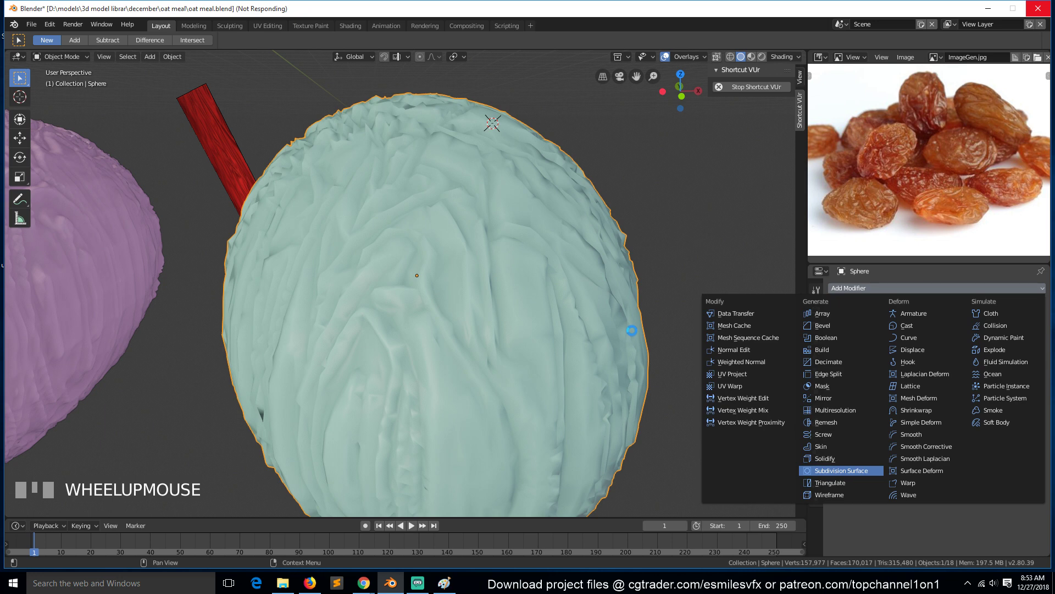
- Trial a Subdivision Surface on the blue raisin, save the oatmeal file, then remove the subdivision
click(635, 334)
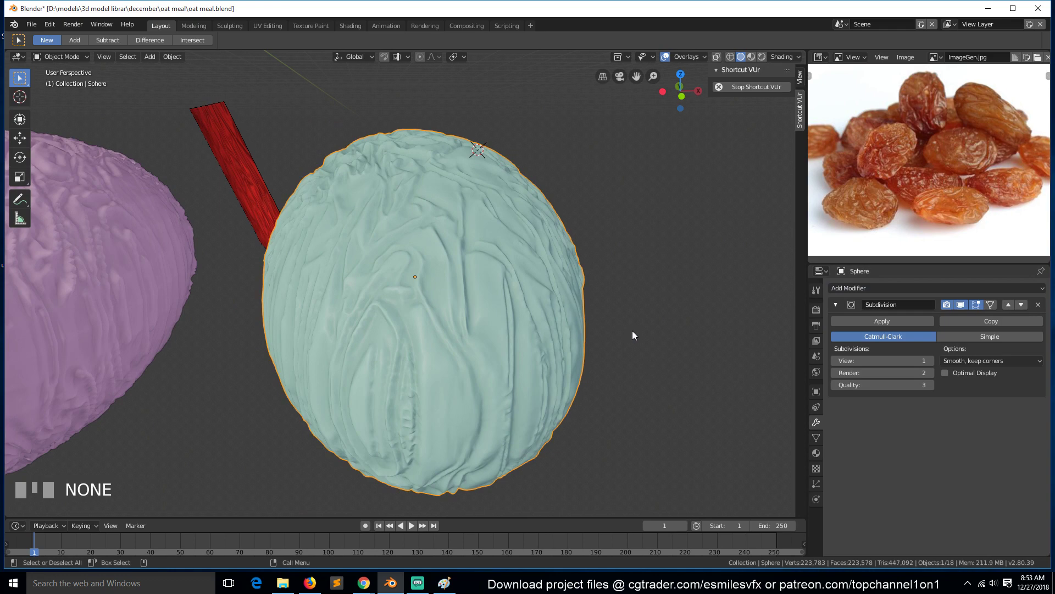
key(`)
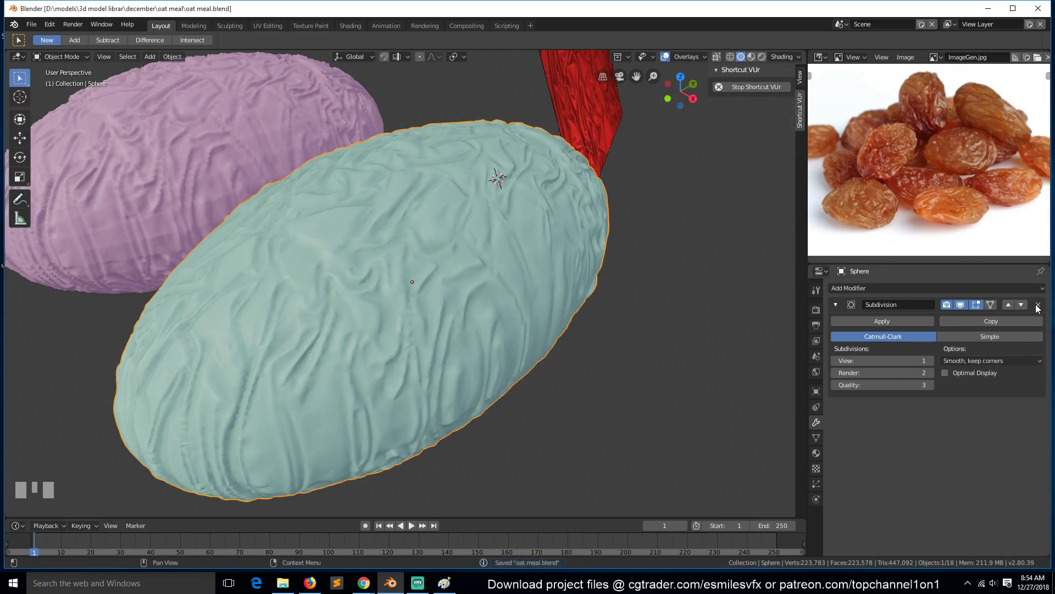
click(1041, 307)
key(`)
scroll(down, 3)
key(`)
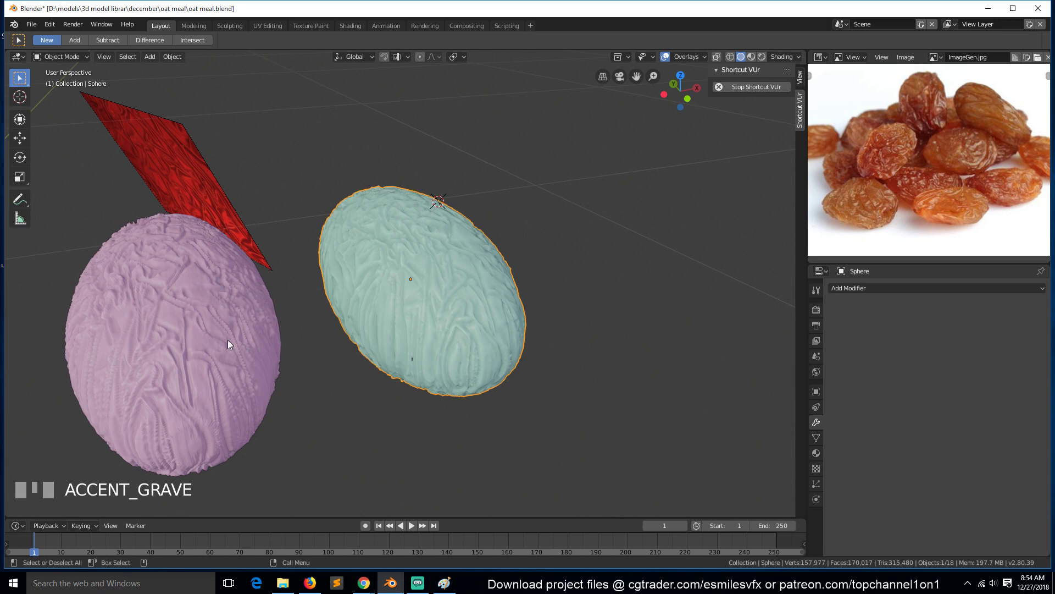
- Delete the extra object and line the scene up in front view
click(160, 290)
key(x)
click(528, 347)
key(KP_3)
key(KP_1)
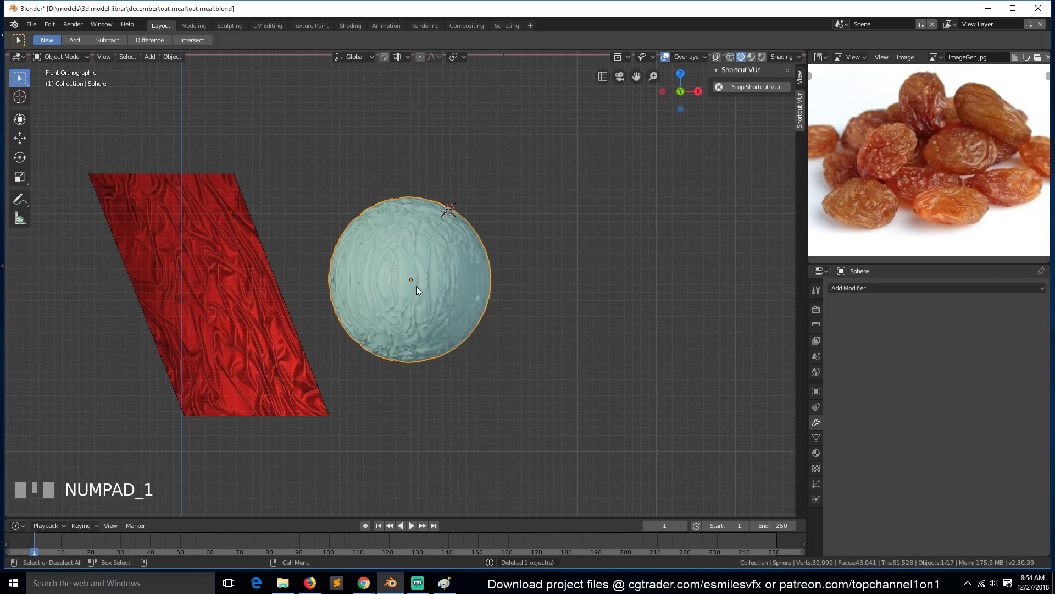
- Push a soft proportional-falloff dent into the pink raisin's side, making it bean-shaped
key(shift+d)
drag(643, 268, 647, 280)
key(Tab)
key(`)
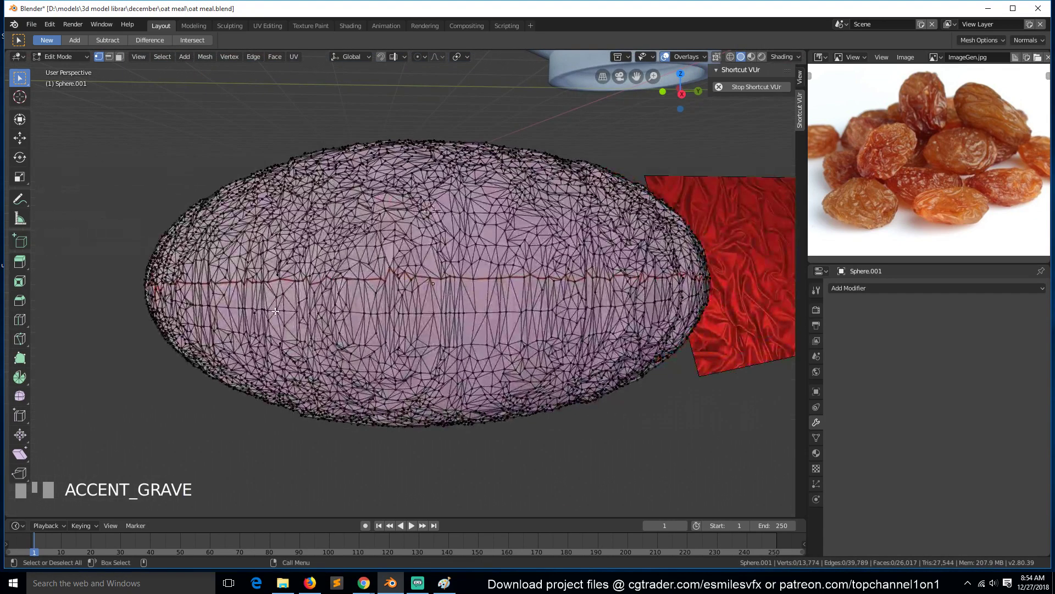
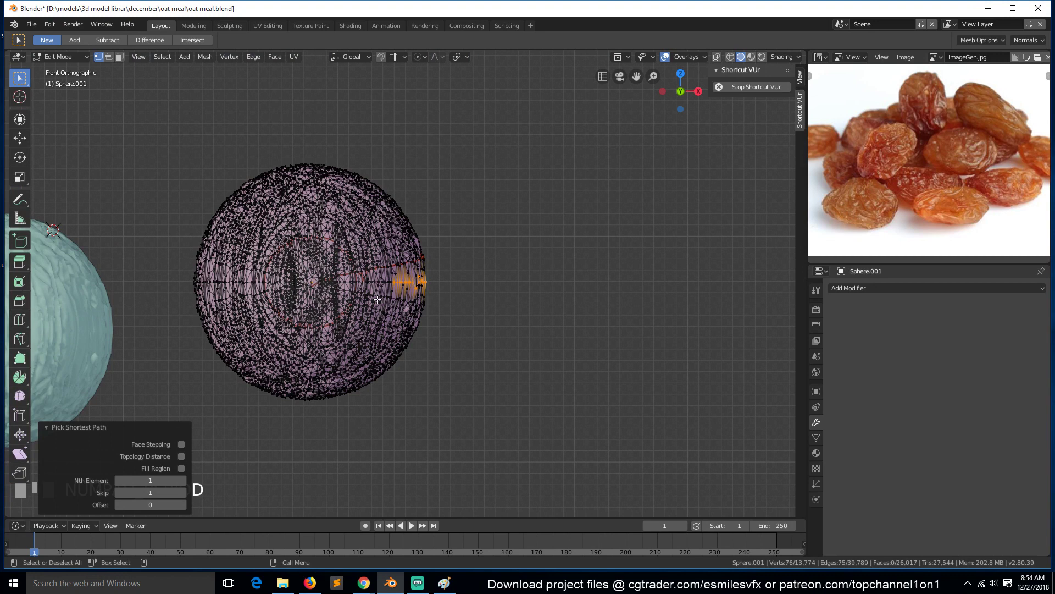
key(o)
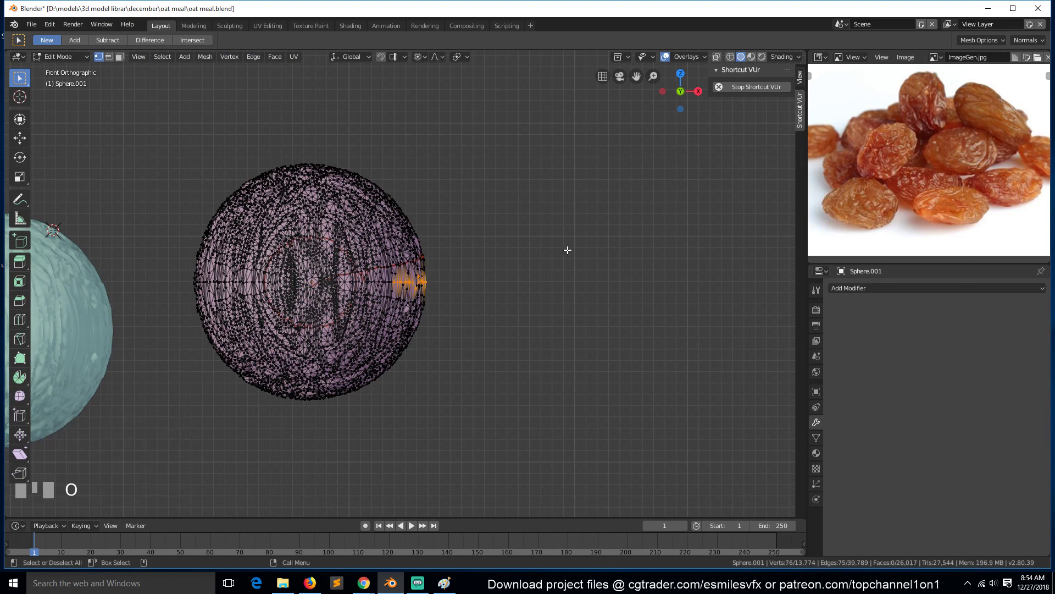
key(g)
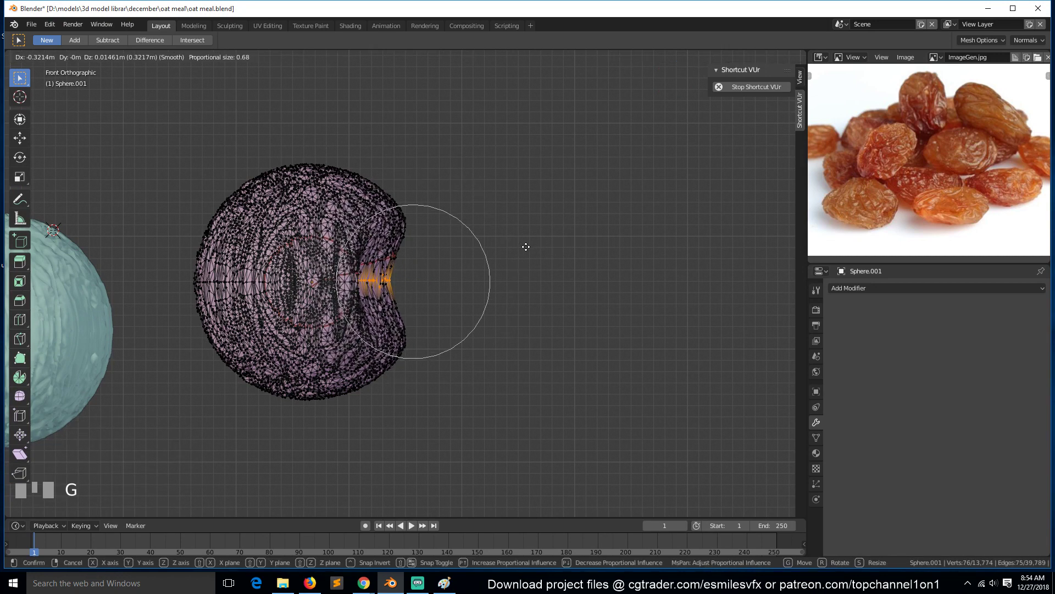
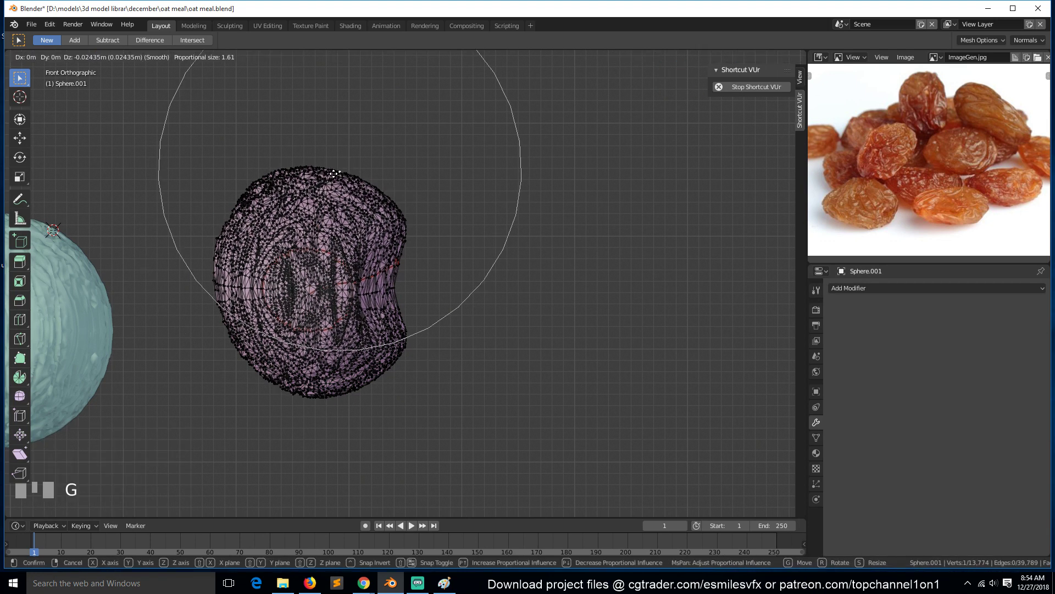
key(Tab)
key(`)
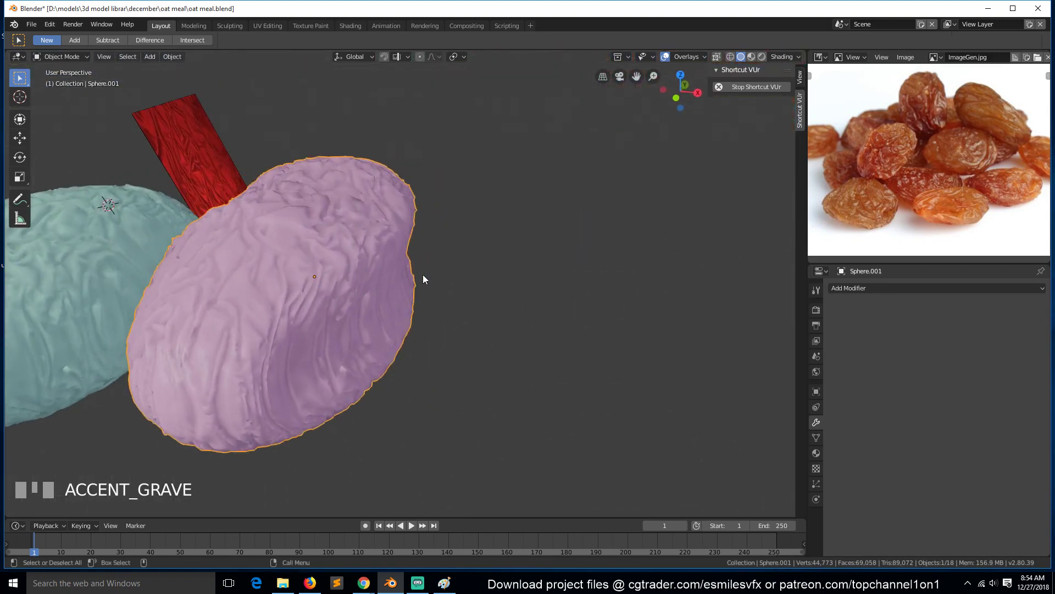
- Duplicate the dented raisin to the right, scale the copy to about 0.74 and enter its mesh editing
scroll(down, 3)
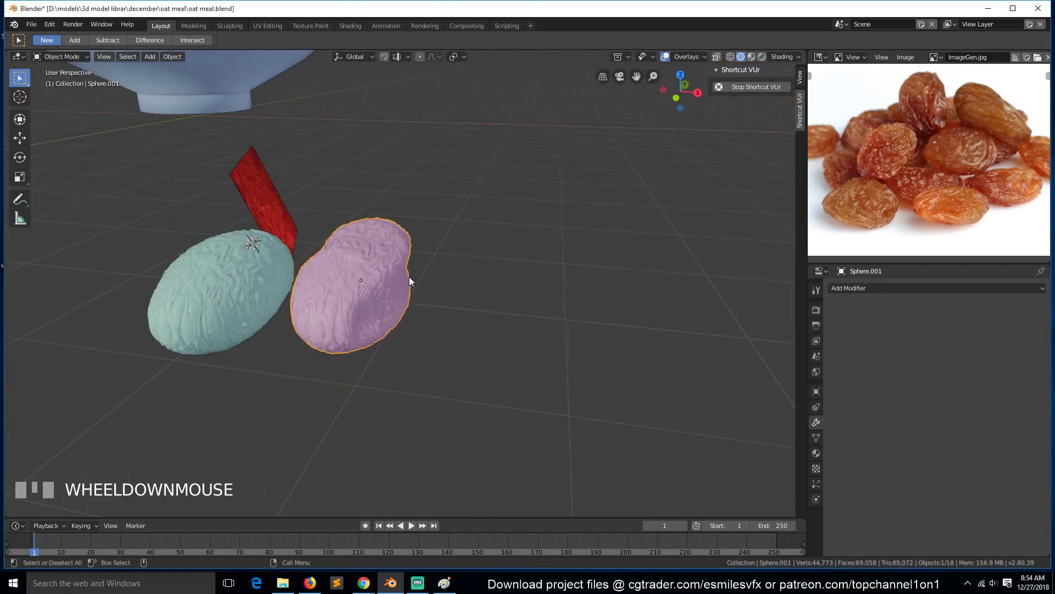
key(KP_1)
click(262, 302)
key(shift+d)
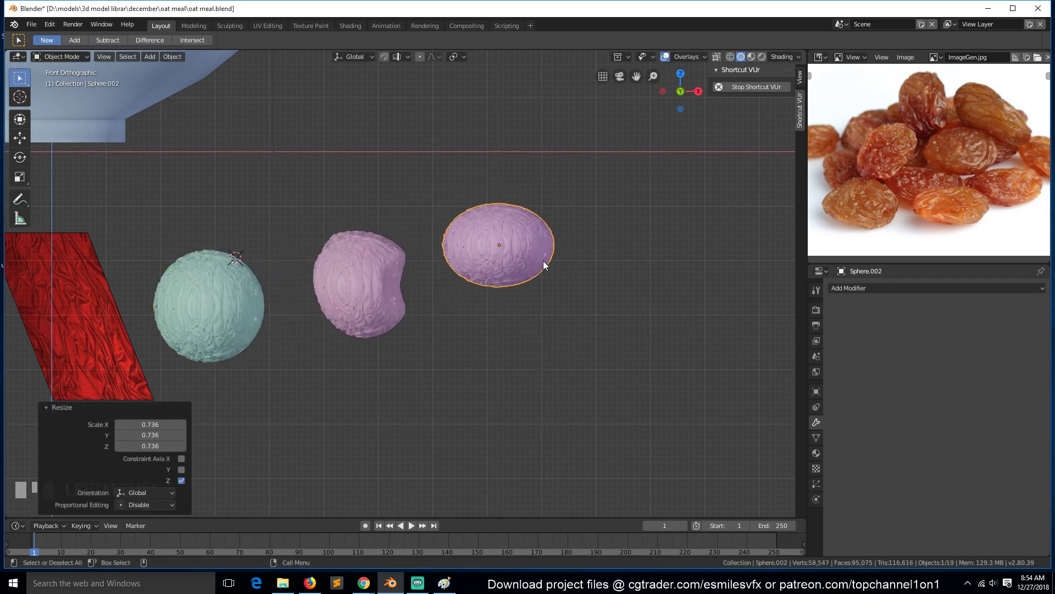
key(Tab)
scroll(up, 3)
click(609, 290)
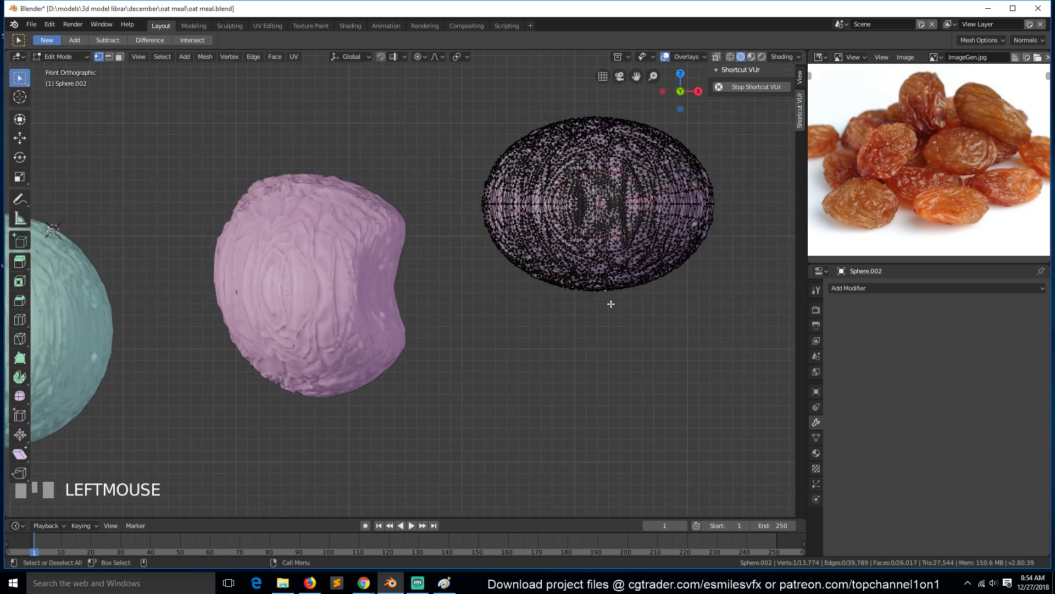
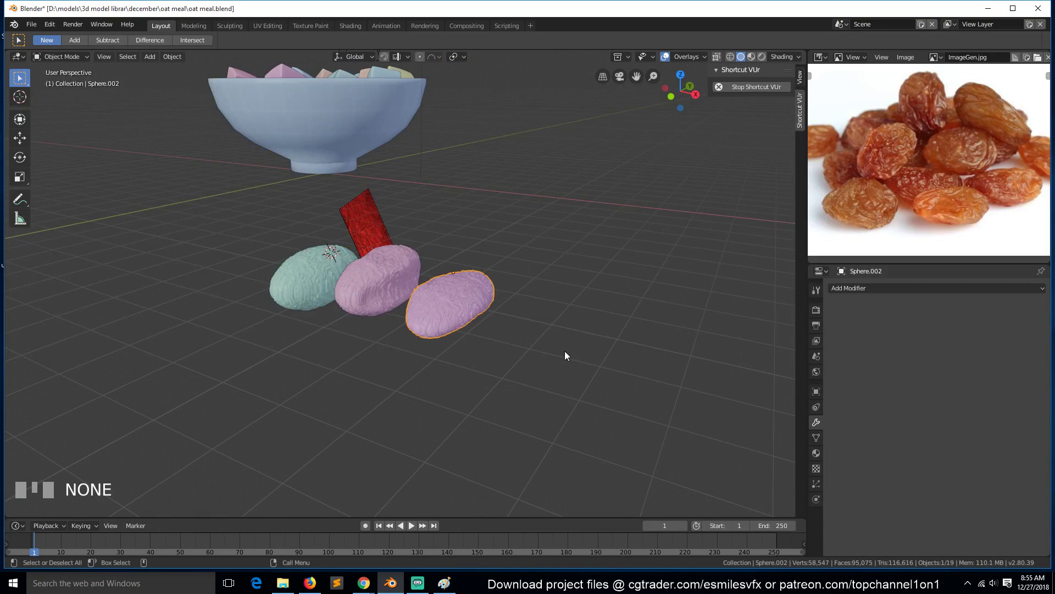
- Orbit around the three raisins, switch to top view and deselect everything
key(`)
scroll(up, 3)
key(`)
scroll(down, 3)
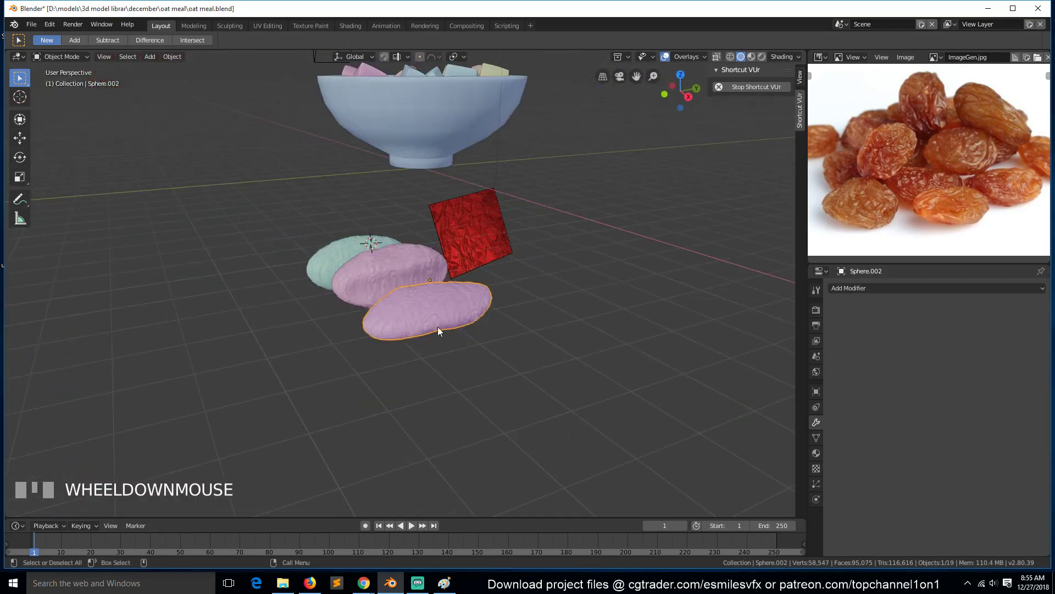
key(KP_7)
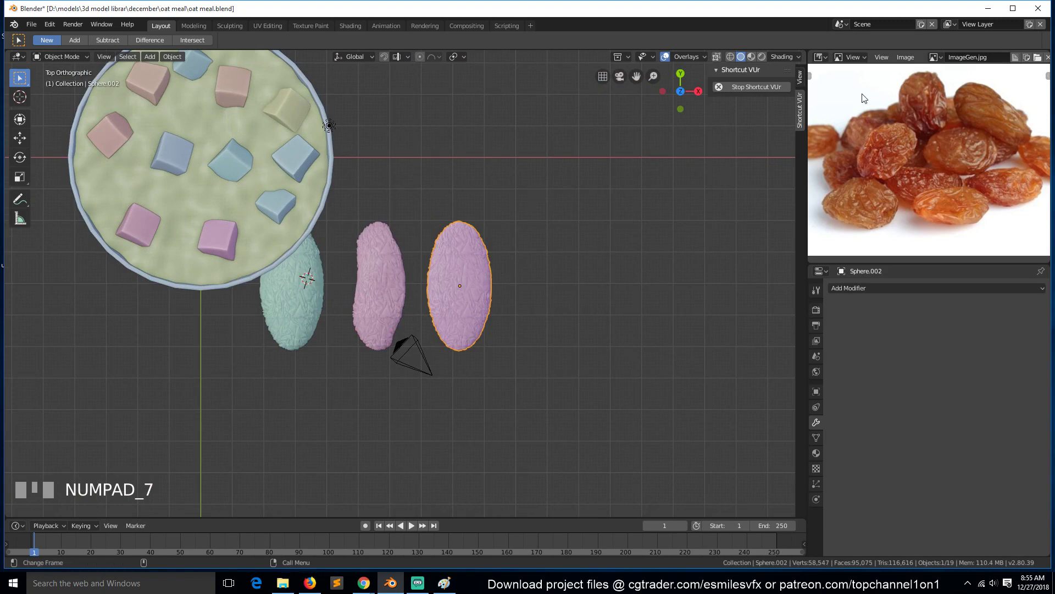
key(alt+a)
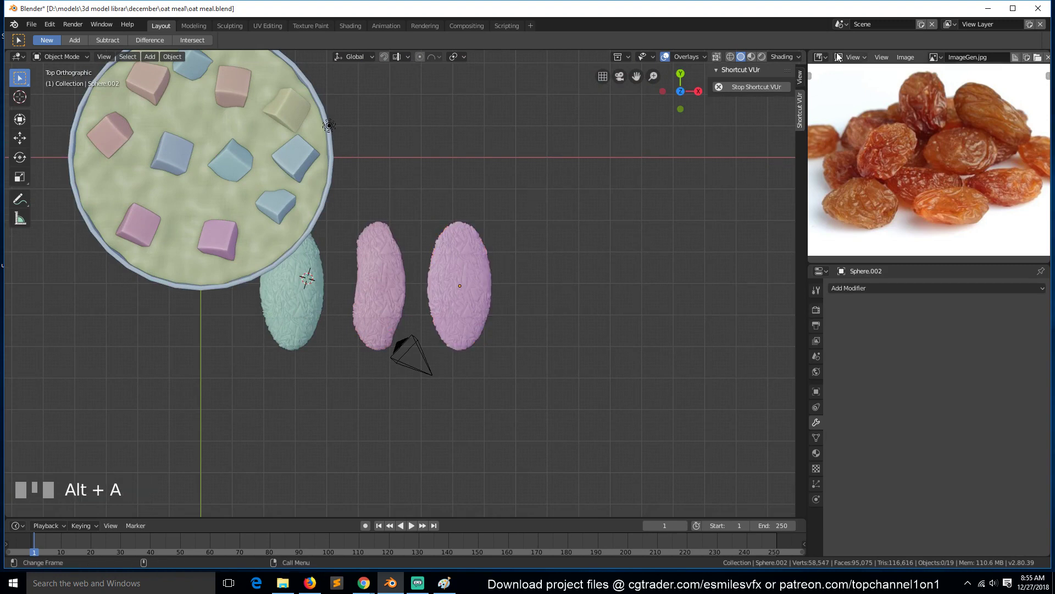
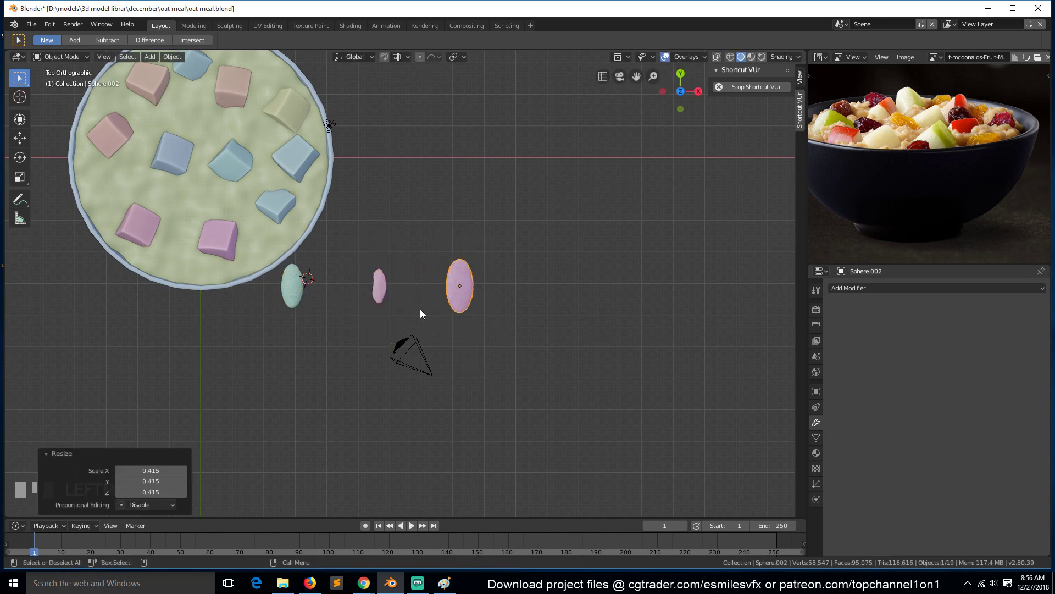
- Select the teal raisin and start moving it up into the oatmeal bowl
click(367, 300)
click(296, 296)
key(g)
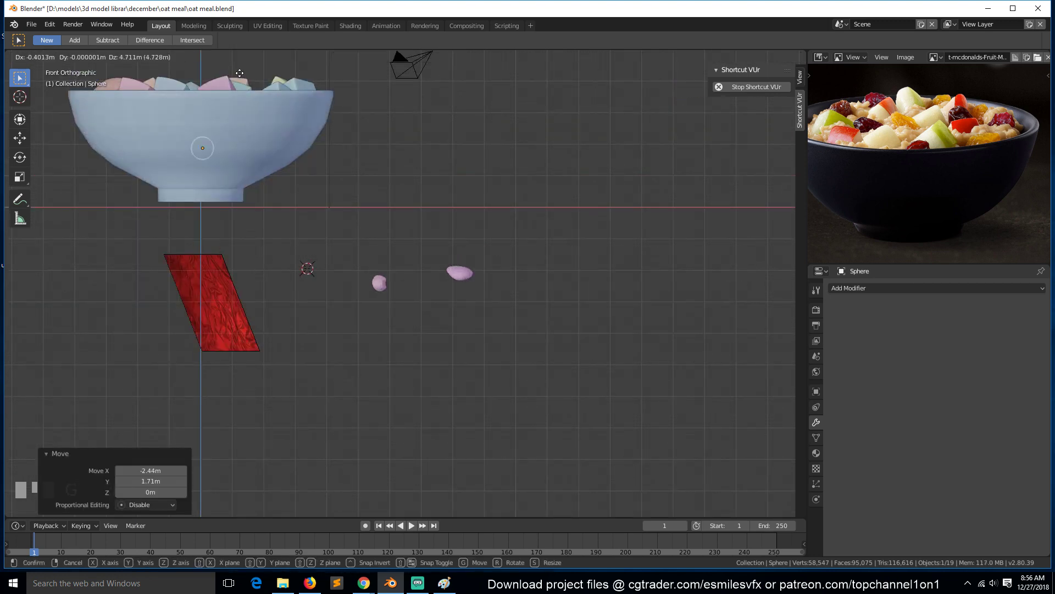
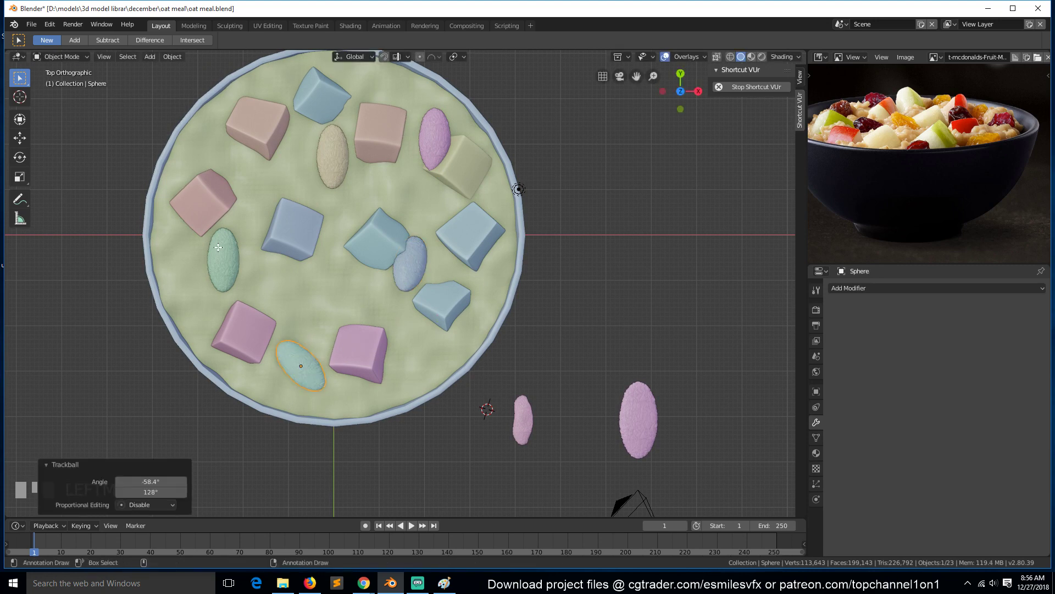
- Trackball-rotate a duplicated raisin sideways into place among the fruit chunks
key(r)
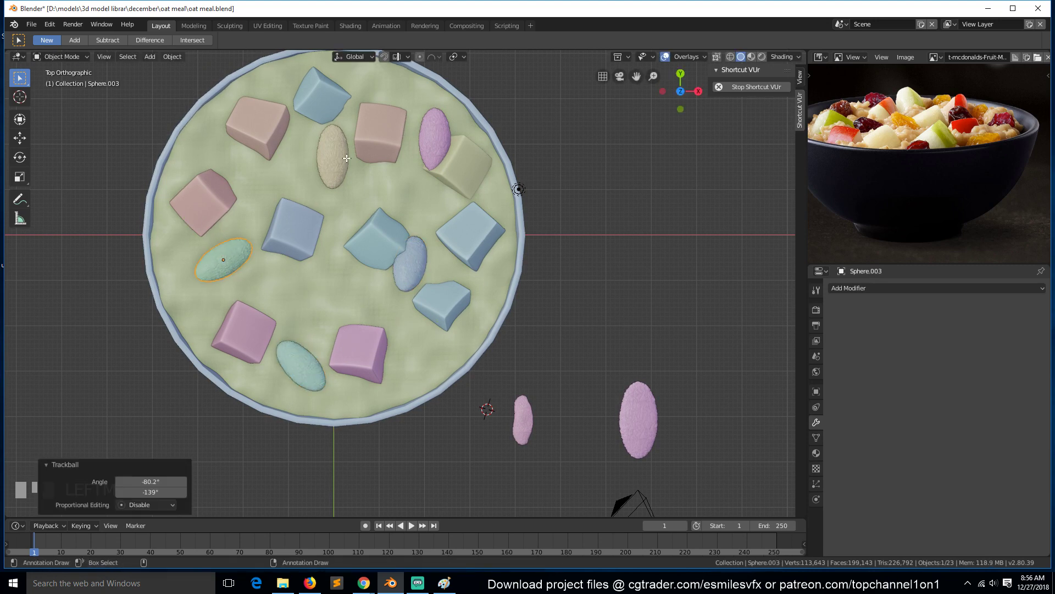
key(r)
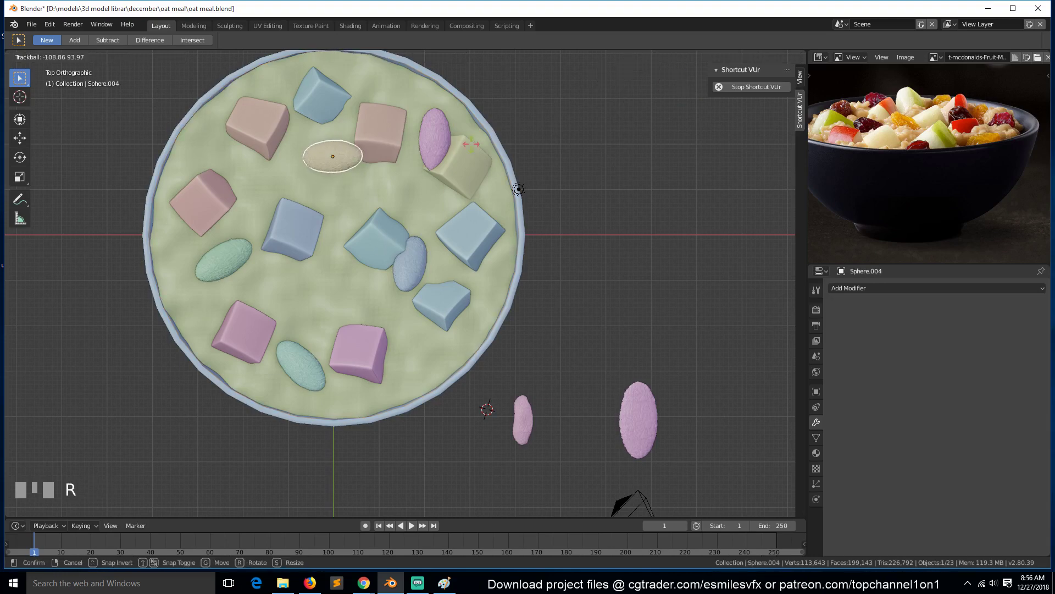
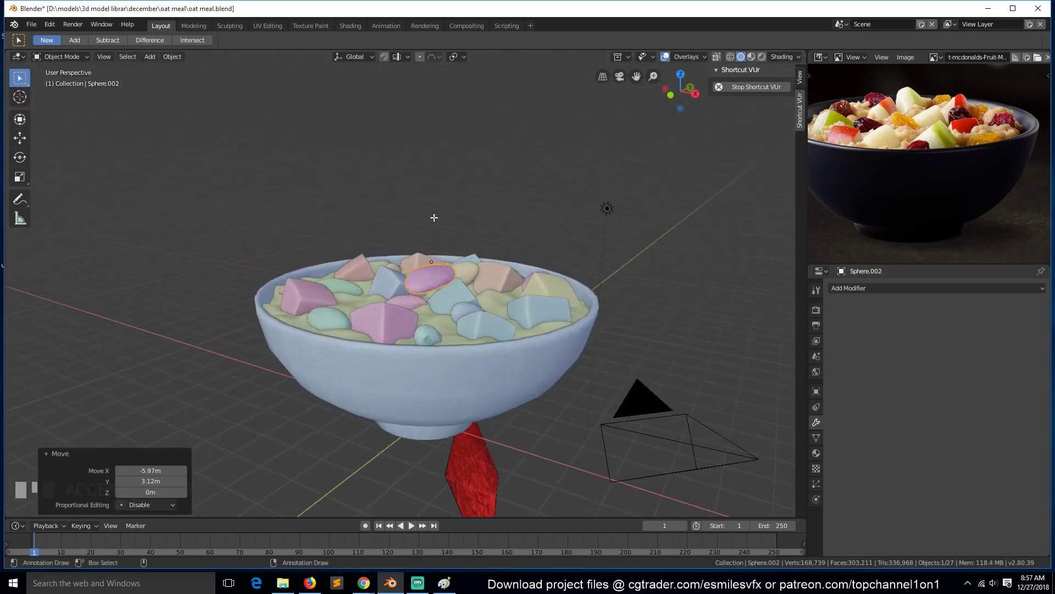
- Start lowering the last pink raisin down into the oatmeal surface
key(g)
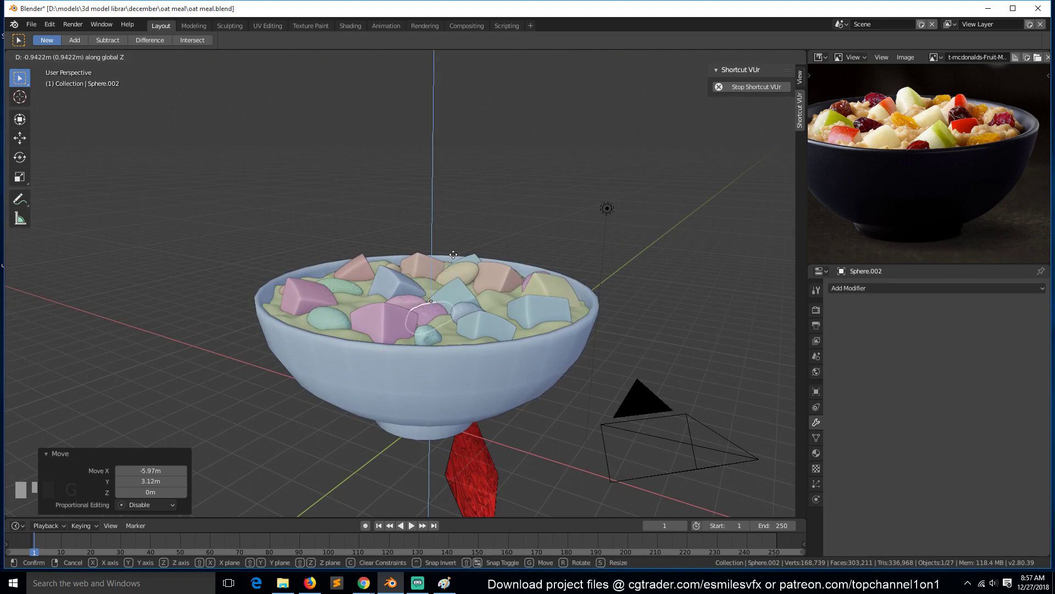
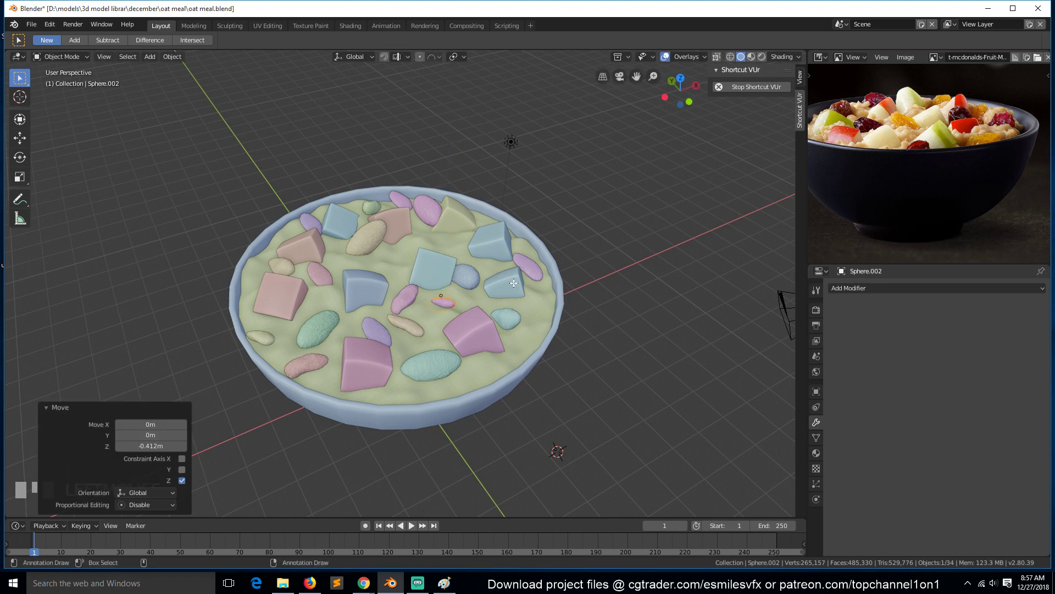
- Duplicate a raisin, rotate it into place near the right rim, then switch to camera view
click(534, 273)
key(r)
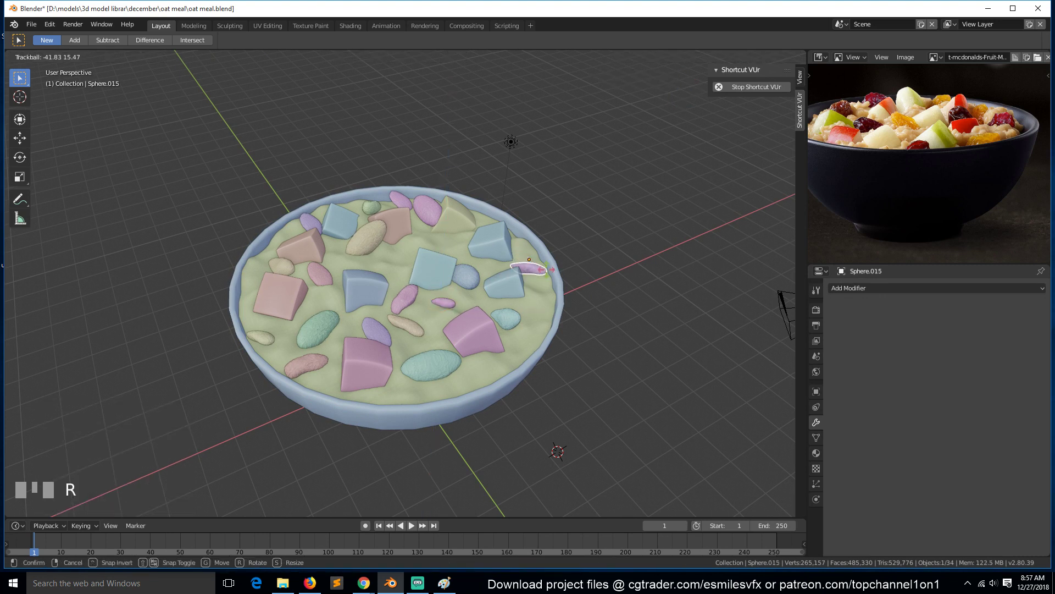
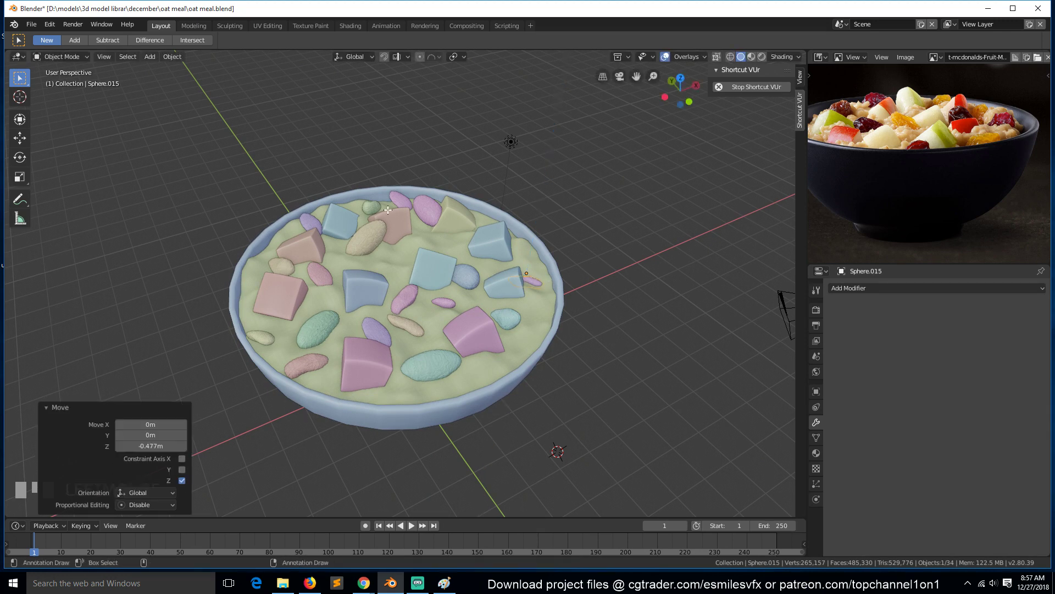
click(382, 207)
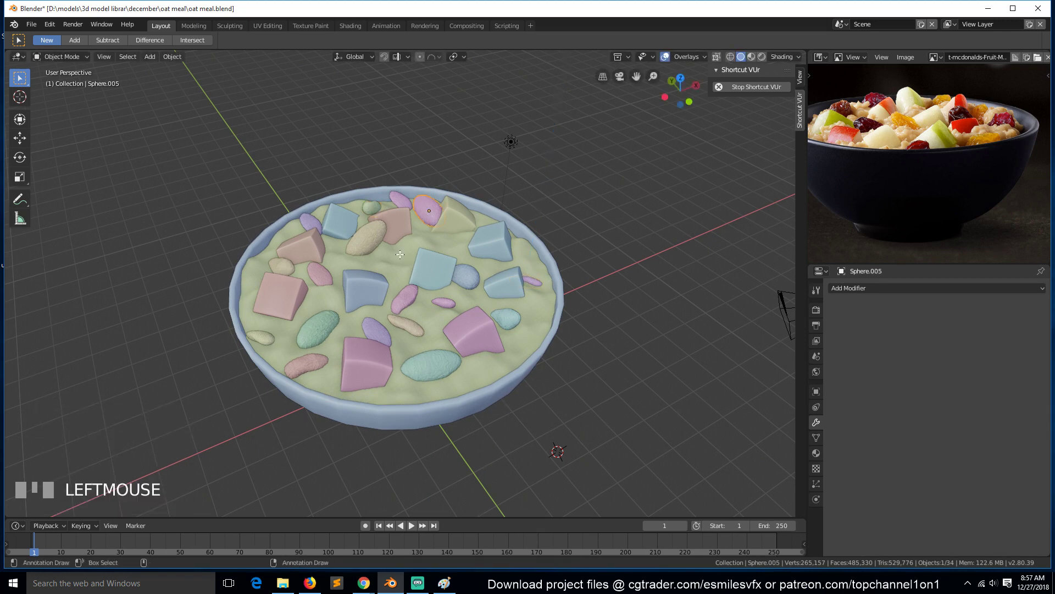
key(alt+a)
key(KP_0)
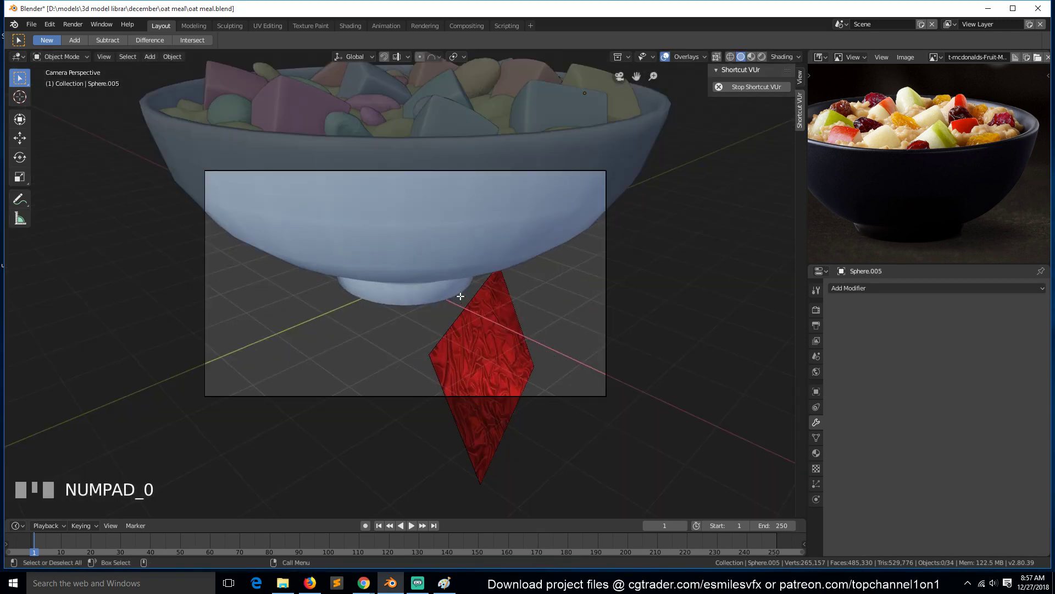
- Leave the camera view and step through ortho and front views to check the bowl's framing
scroll(down, 3)
key(`)
key(KP_5)
scroll(down, 3)
key(KP_1)
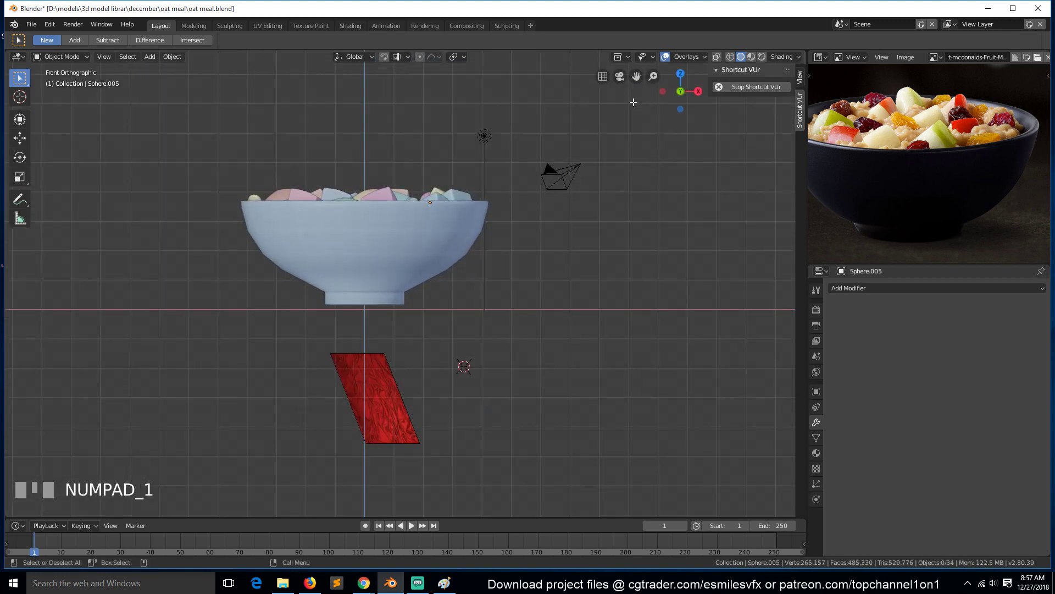
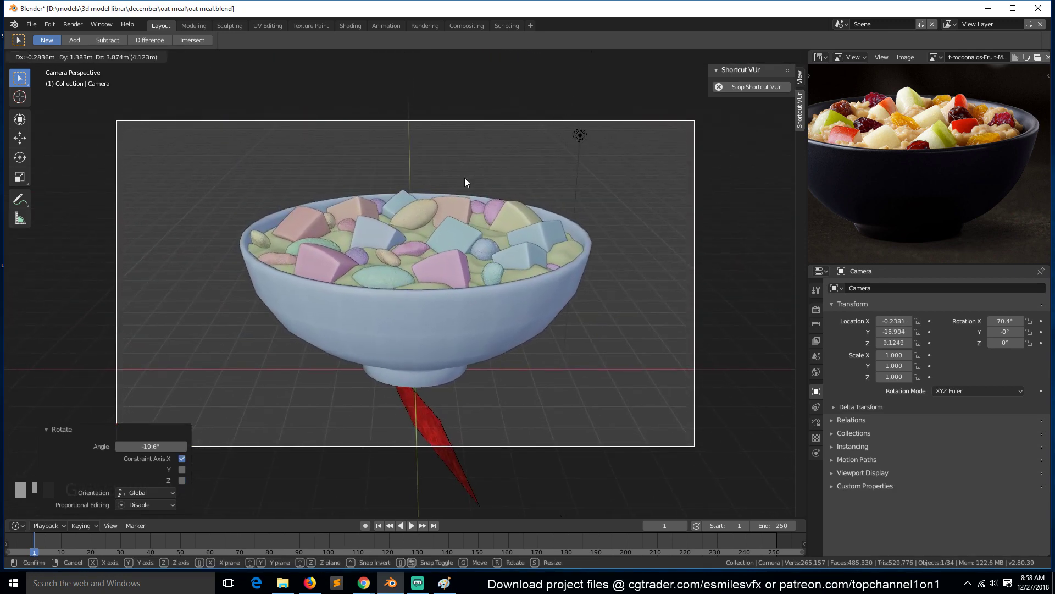
- Add a mesh plane under the bowl and delete the leftover duplicate plane
click(483, 301)
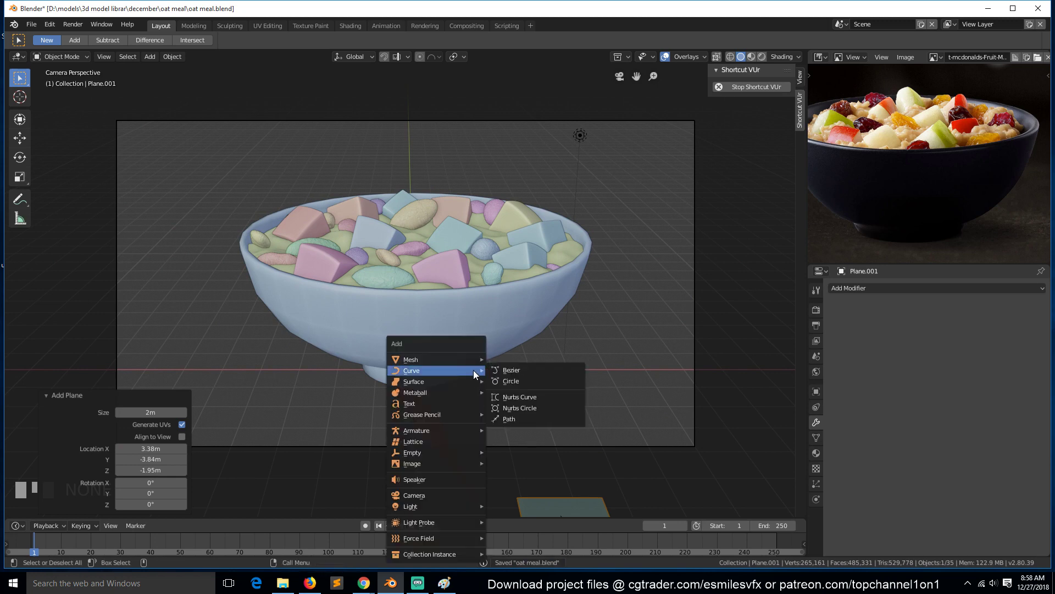
key(s)
right_click(621, 421)
scroll(down, 3)
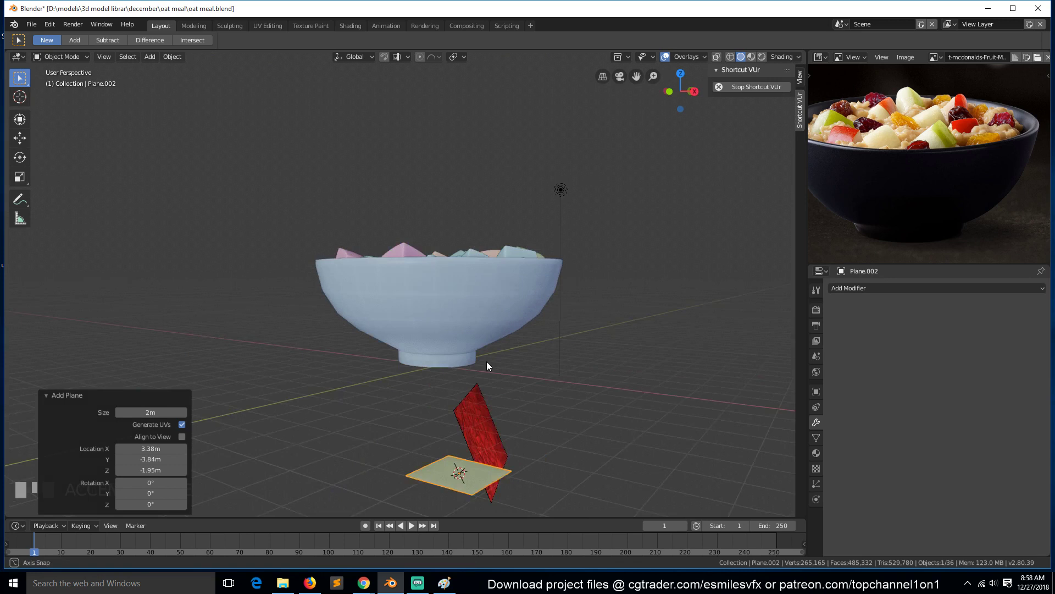
click(457, 458)
key(x)
- Scale the remaining plane about 10x into a wide ground and save the file
click(455, 477)
key(alt+g)
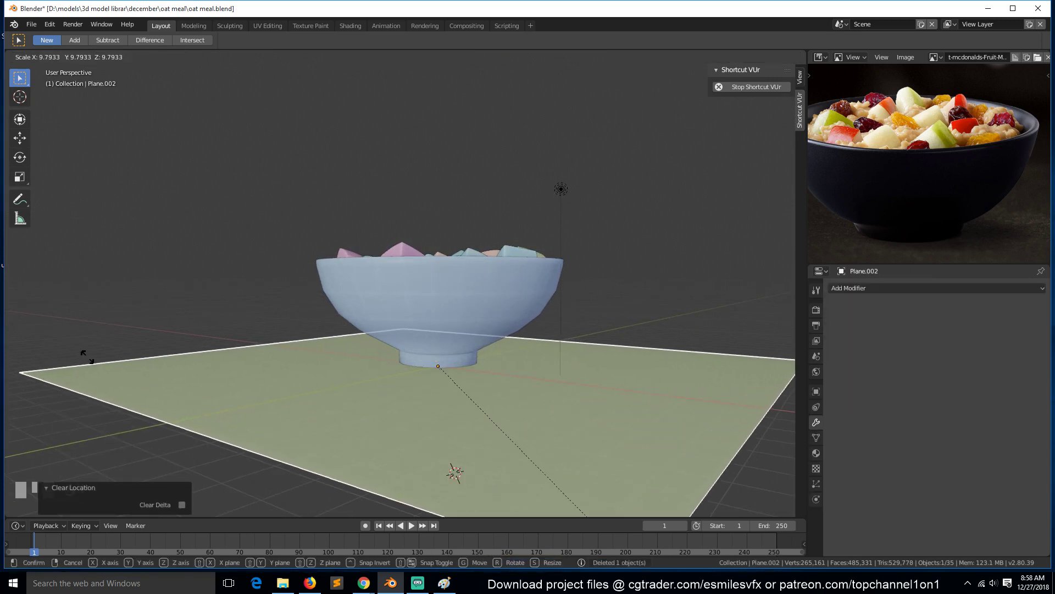
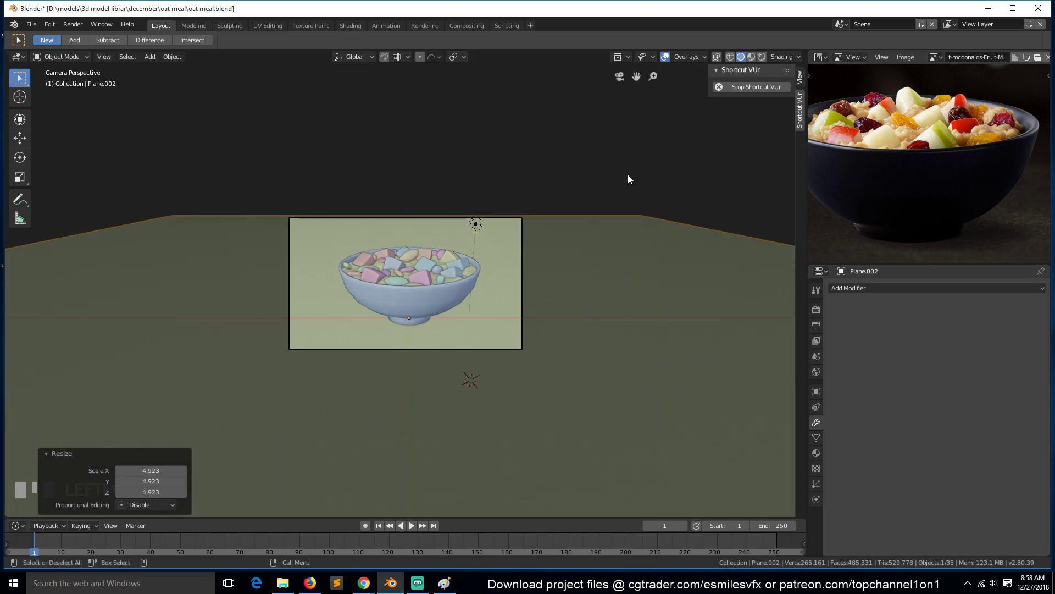
key(alt+a)
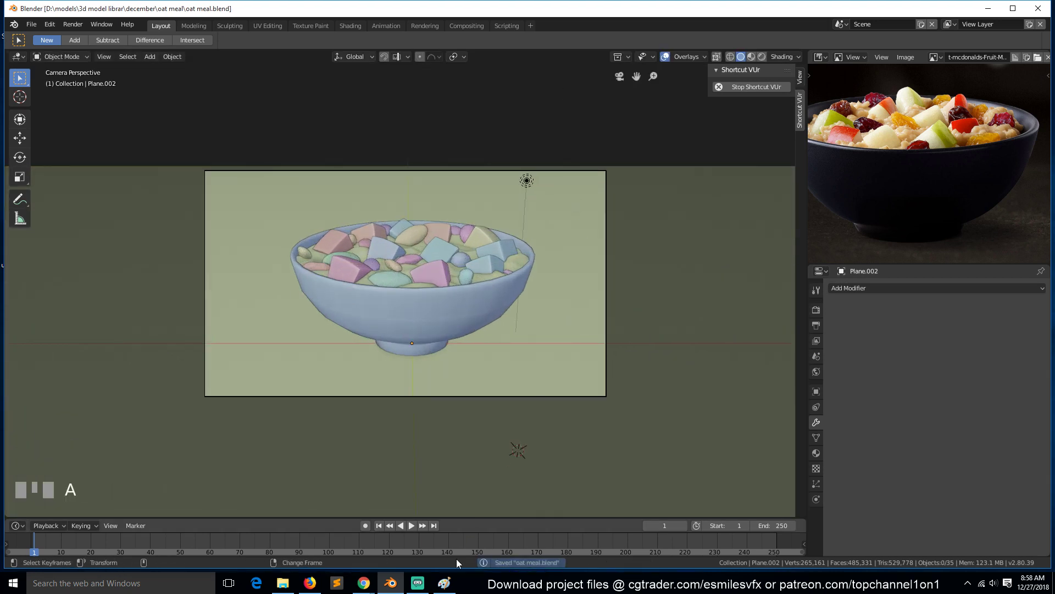